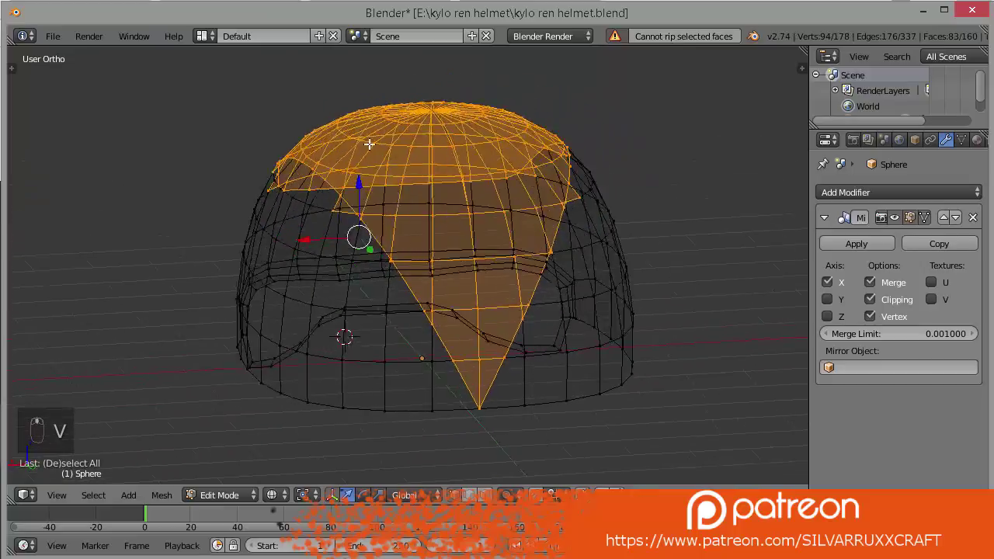
# Separate the dome's top faces as a floating curved cap and extrude it into a thicker shell.
pyautogui.press('c')
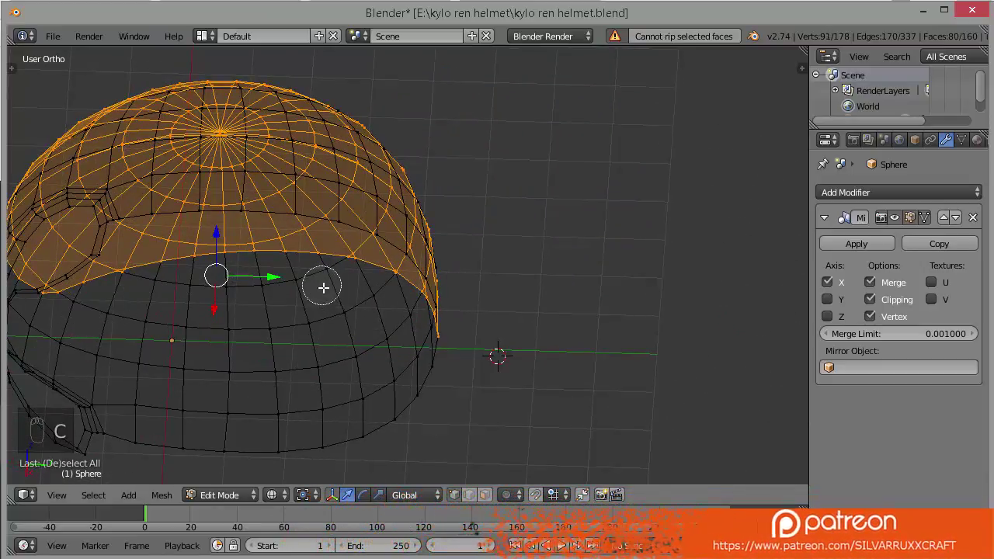
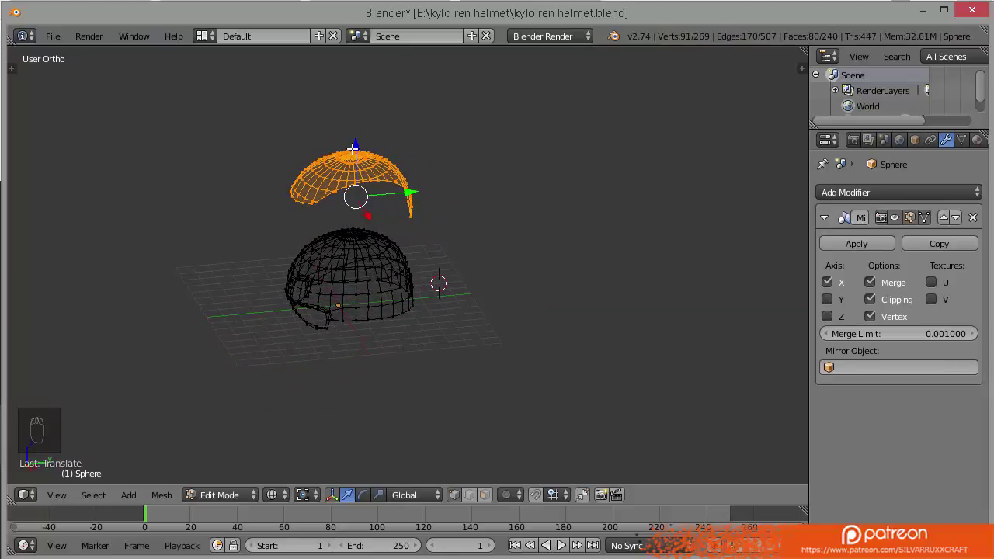
pyautogui.press('KP_3')
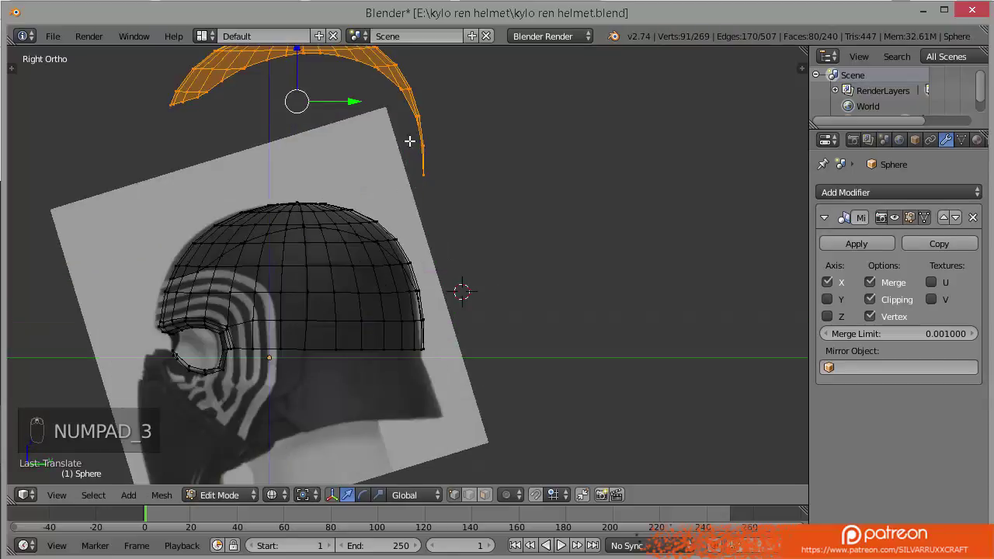
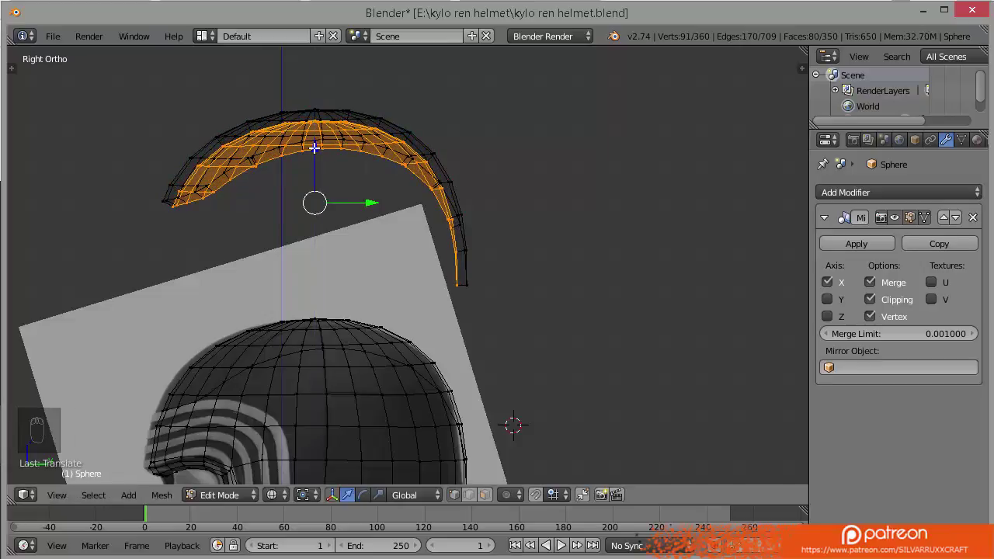
pyautogui.press('ctrl+s')
pyautogui.press('z')
pyautogui.press('a')
pyautogui.press('a')
pyautogui.press('ctrl+n')
pyautogui.press('a')
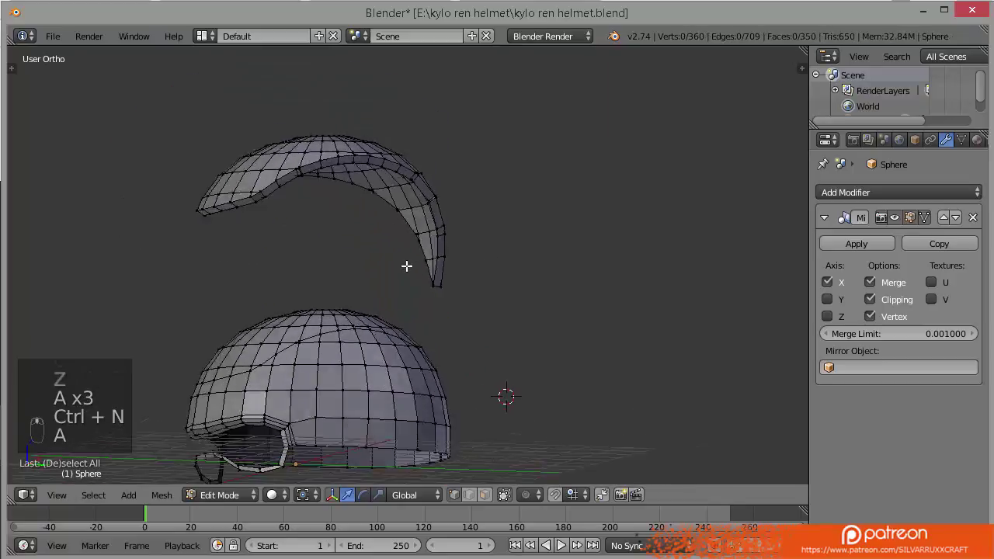
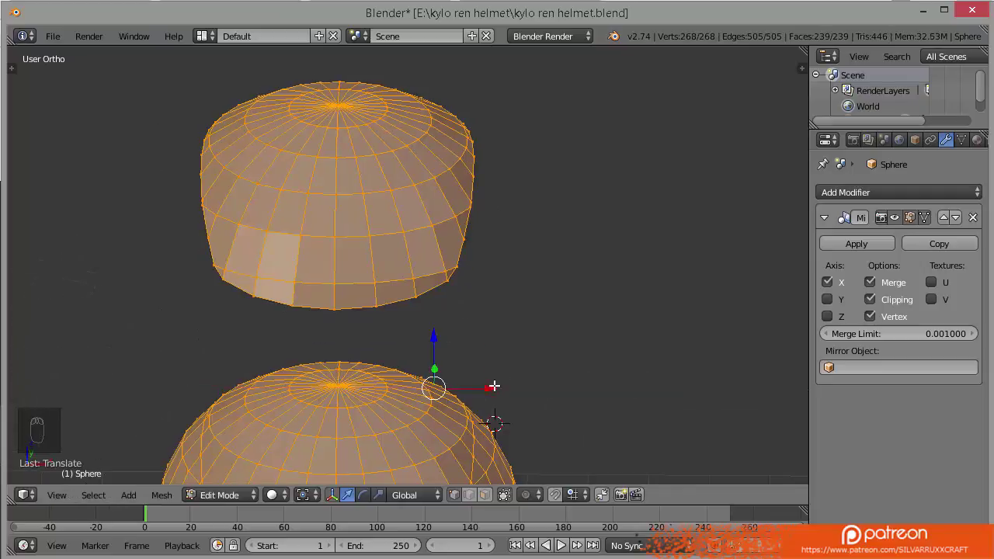
# Undo the cap thickening back to the pointed-flap dome cap, check it in Front Ortho and save.
pyautogui.press('a')
pyautogui.press('ctrl+s')
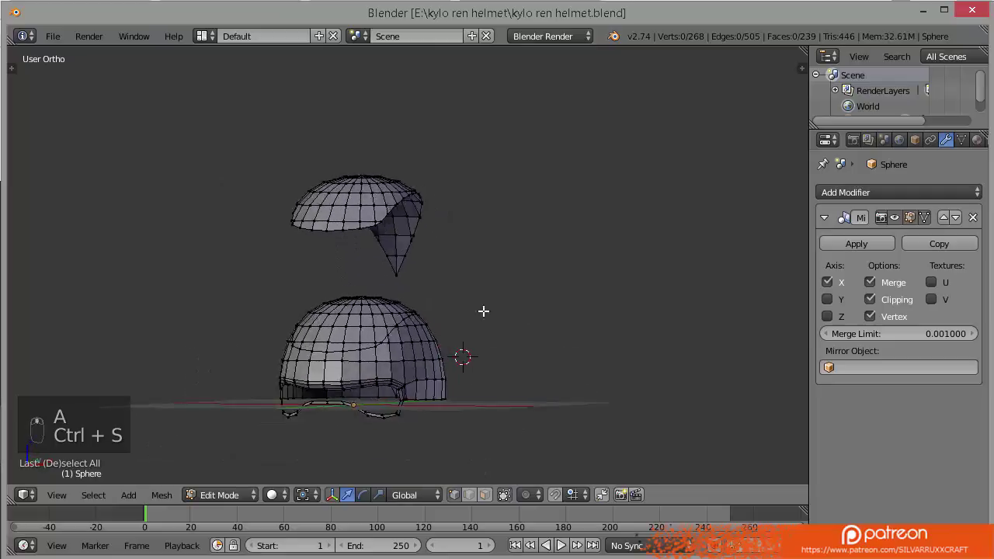
pyautogui.press('KP_1')
pyautogui.press('v')
pyautogui.press('c')
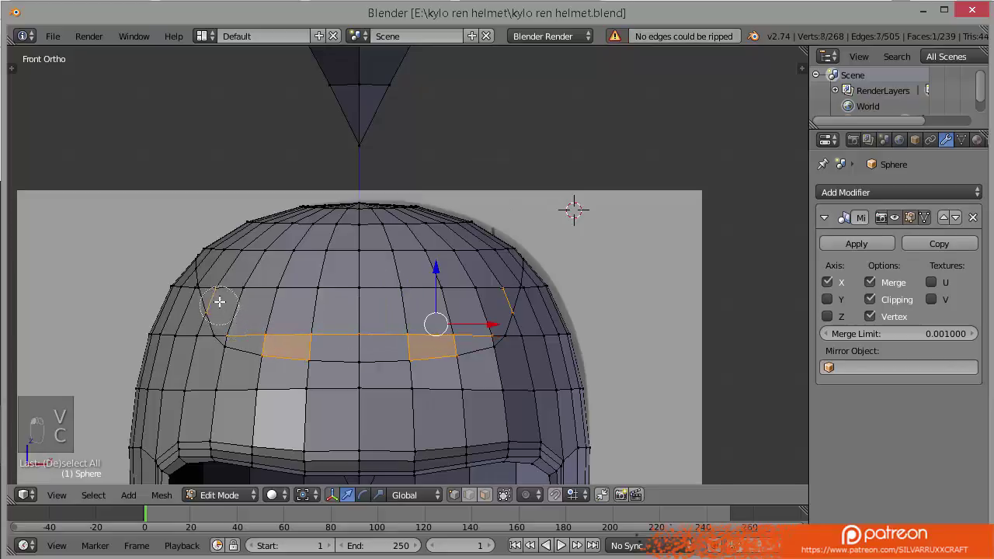
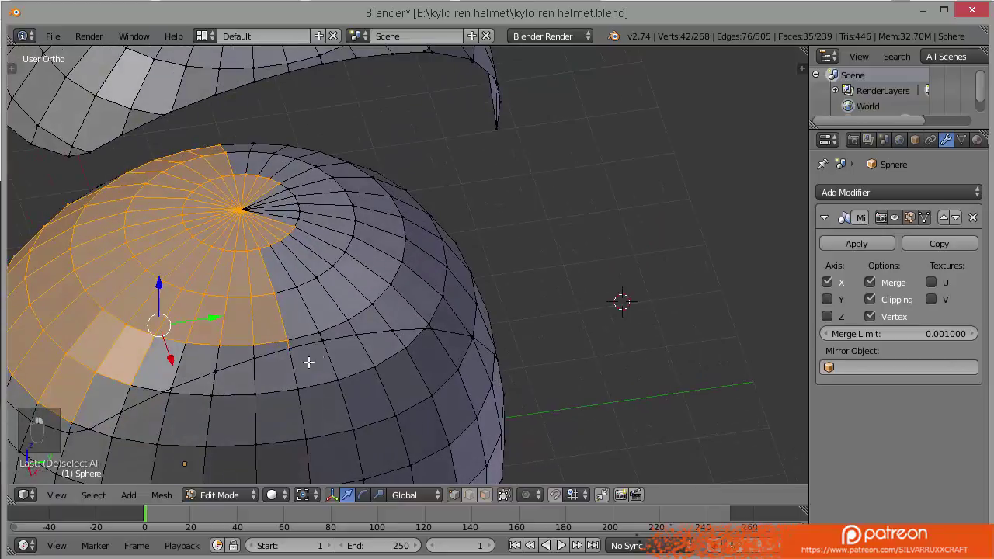
# Extend a strip of faces down the dome's lower rim, aligned to the side reference.
pyautogui.press('v')
pyautogui.press('c')
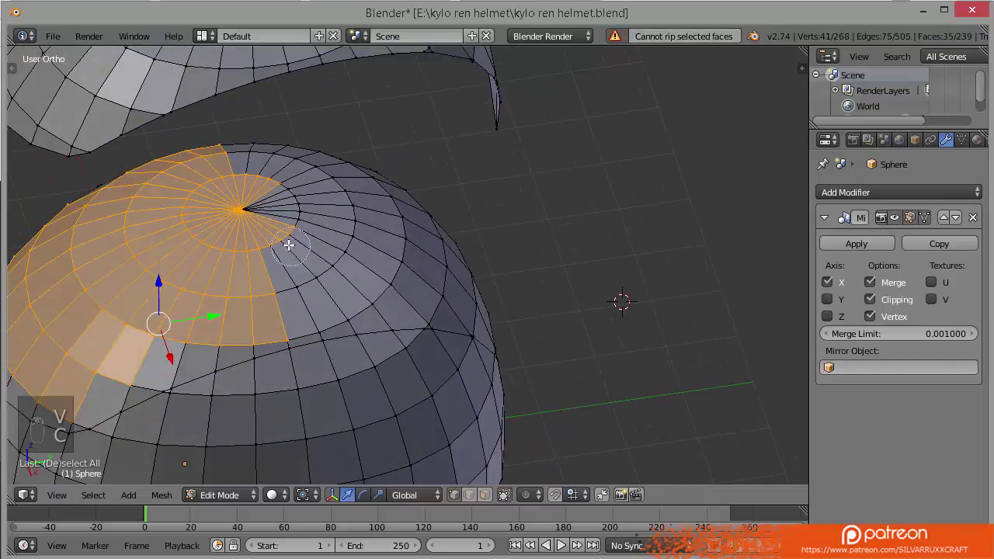
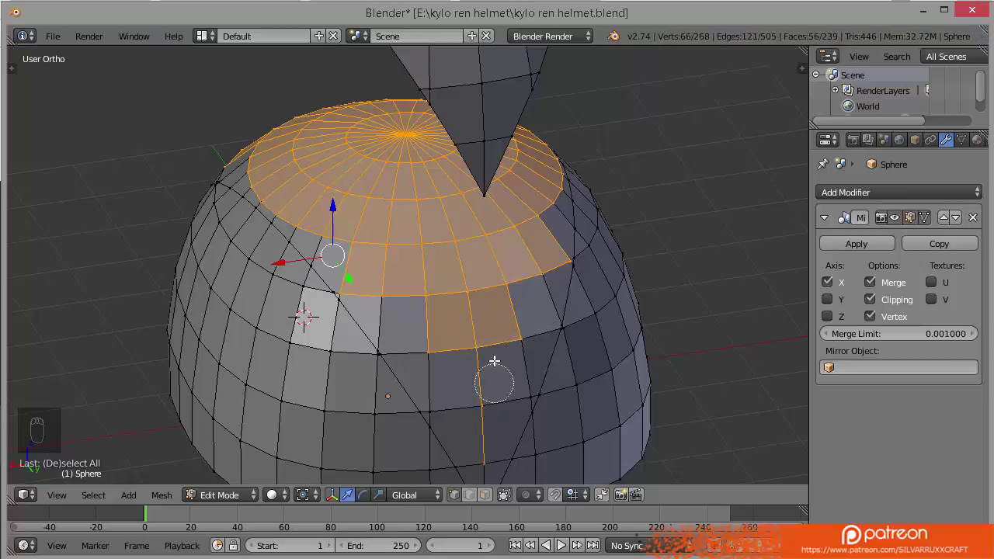
pyautogui.press('c')
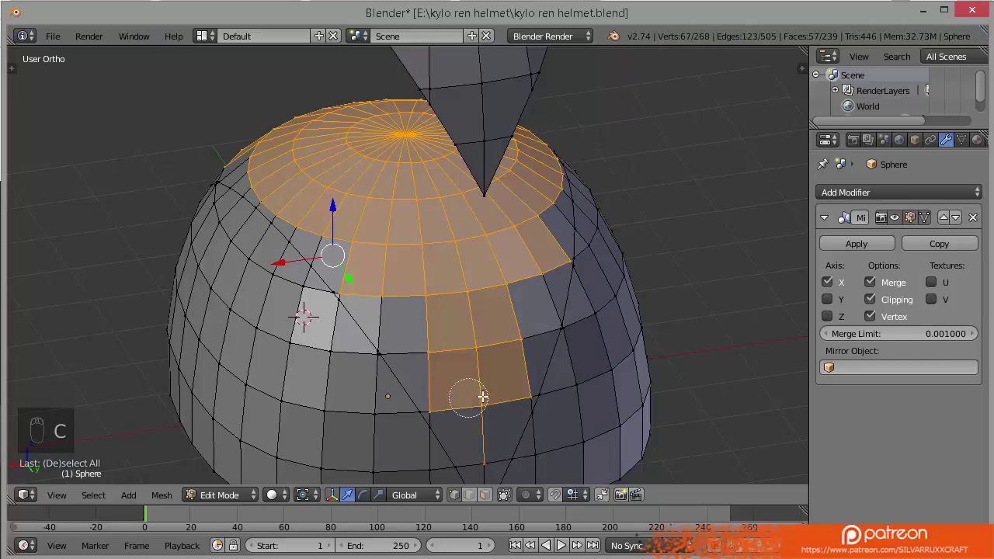
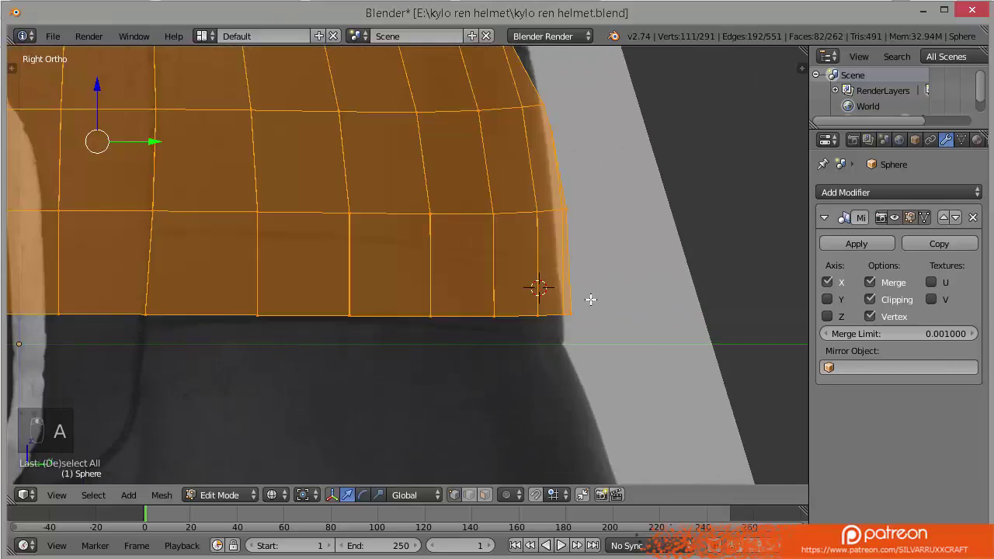
# Grab the rear rim corner with proportional editing to match the reference back contour and merge stray vertices.
pyautogui.press('a')
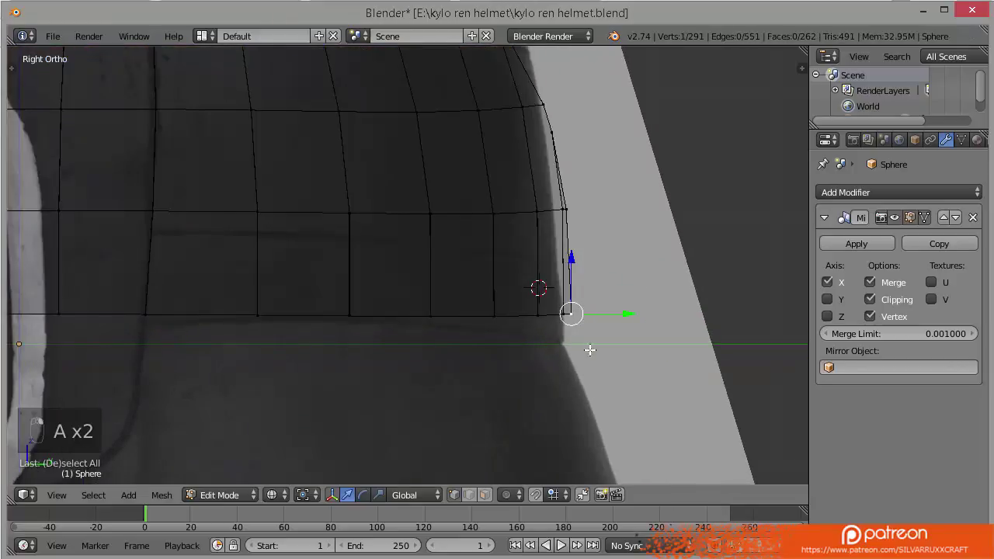
pyautogui.press('o')
pyautogui.press('g')
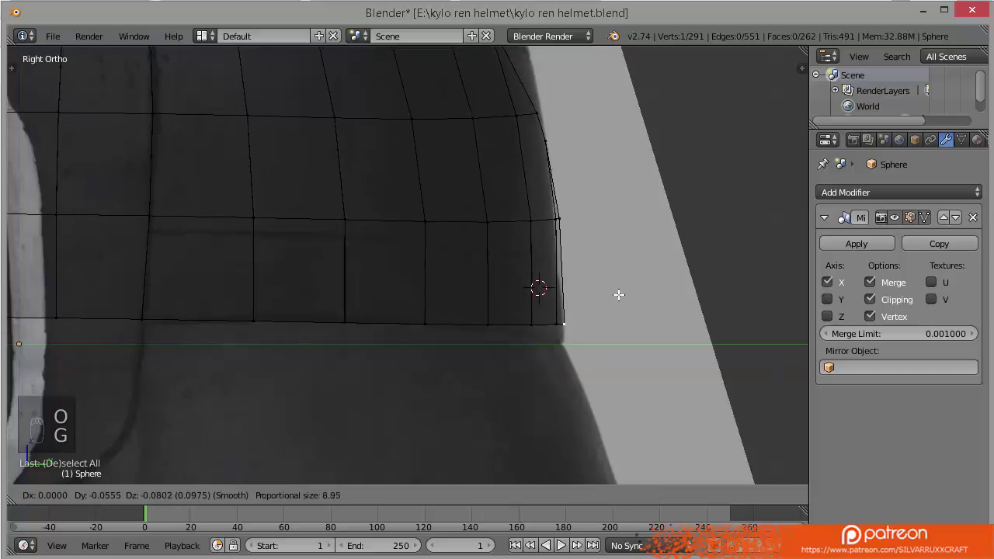
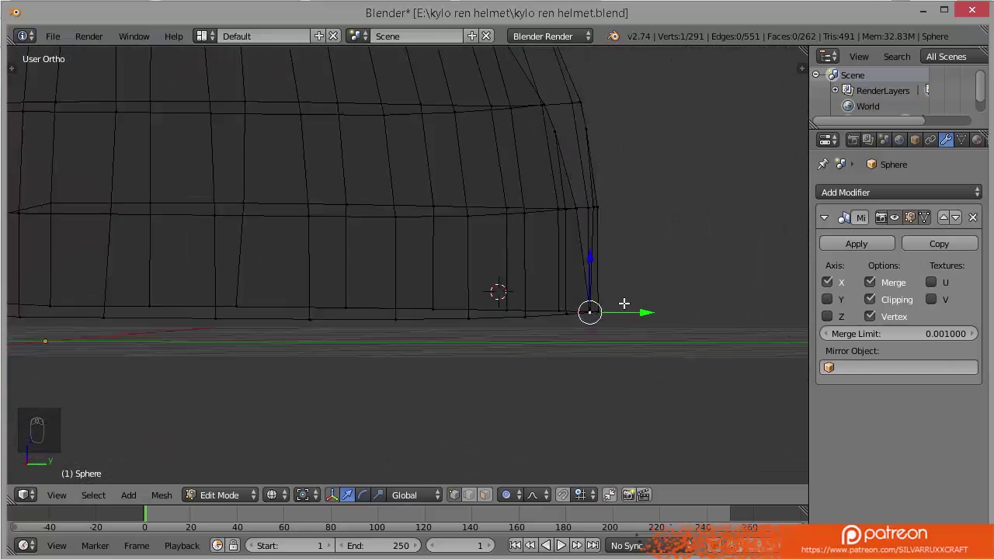
pyautogui.press('KP_1')
pyautogui.press('KP_3')
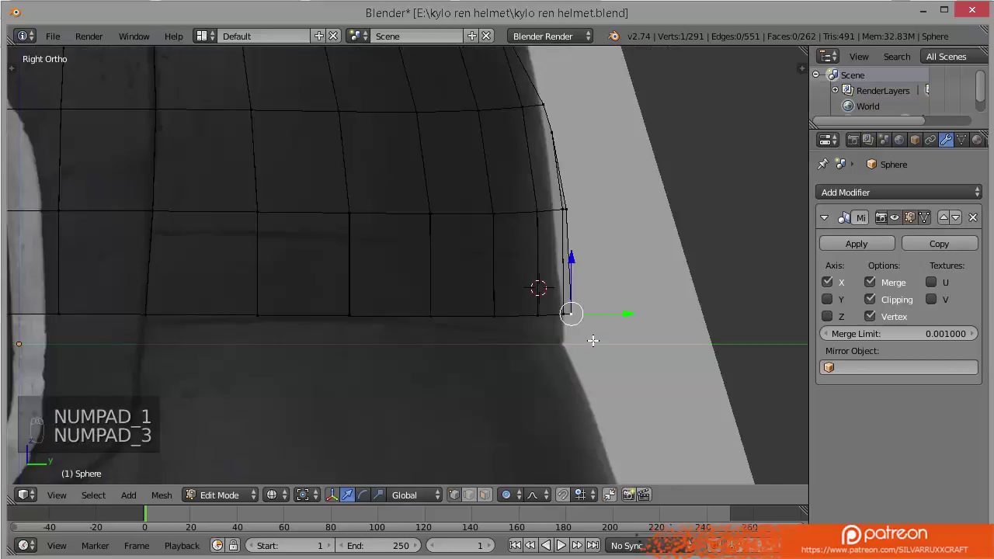
pyautogui.press('alt+h')
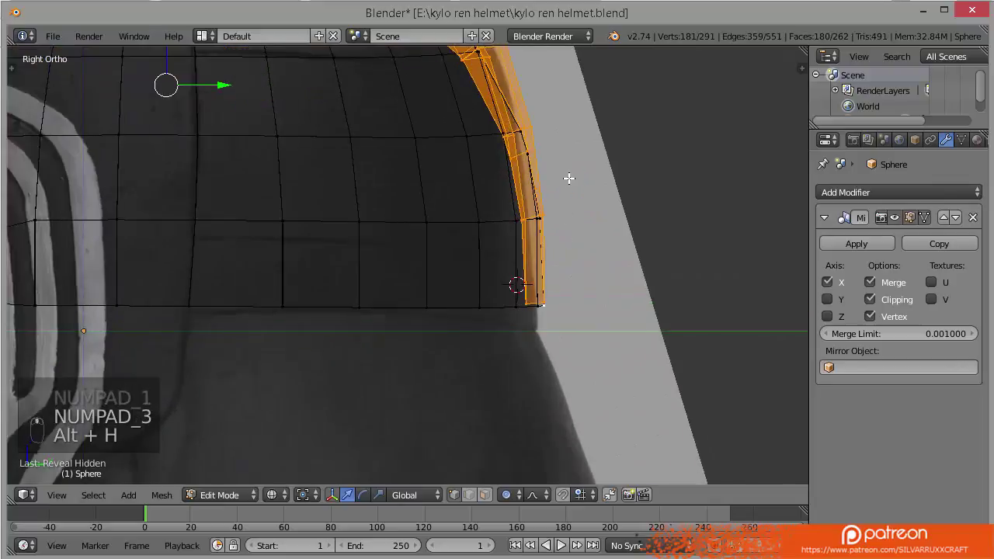
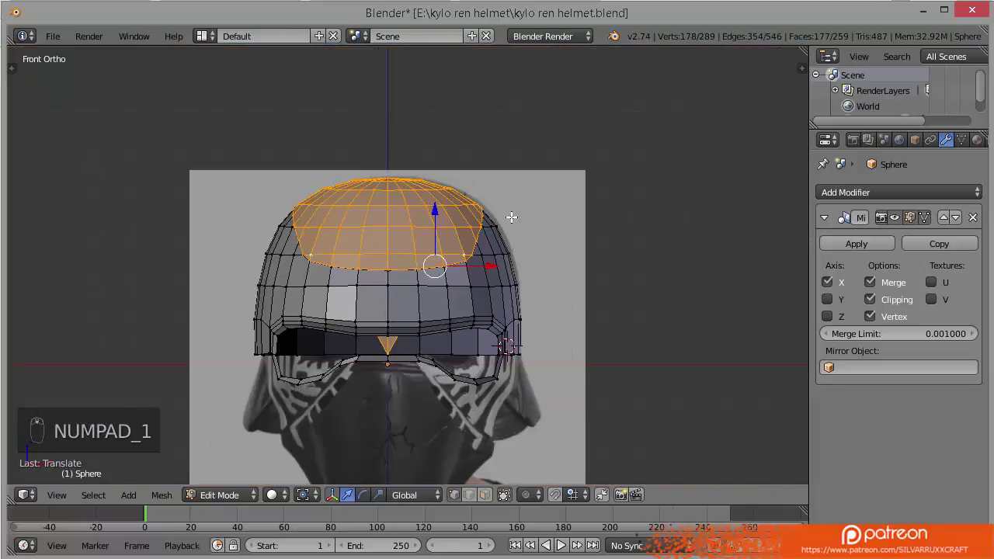
# Pull the brim's back corner vertices onto the side reference outline with proportional editing and save the file.
pyautogui.press('KP_3')
pyautogui.press('a')
pyautogui.press('ctrl+s')
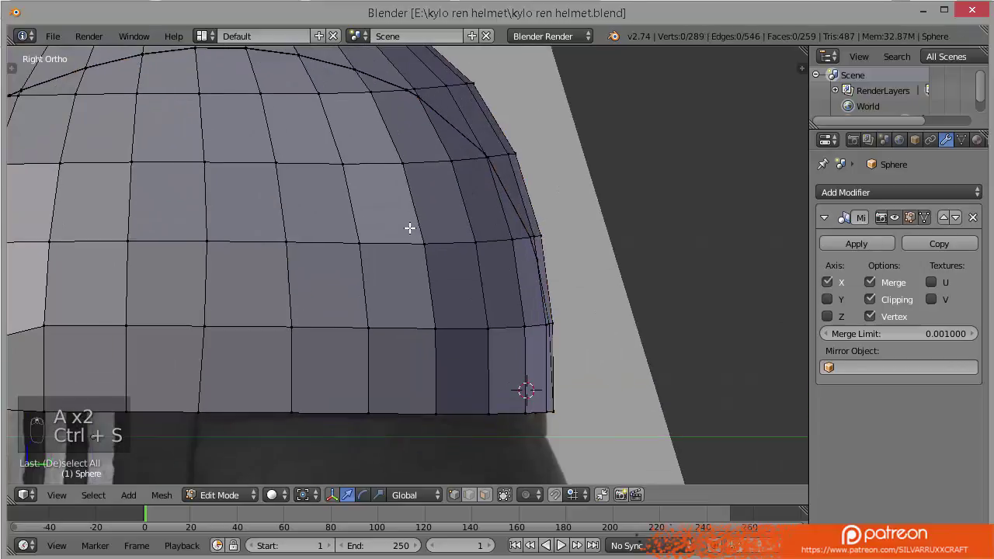
pyautogui.press('z')
pyautogui.press('b')
pyautogui.press('o')
pyautogui.press('g')
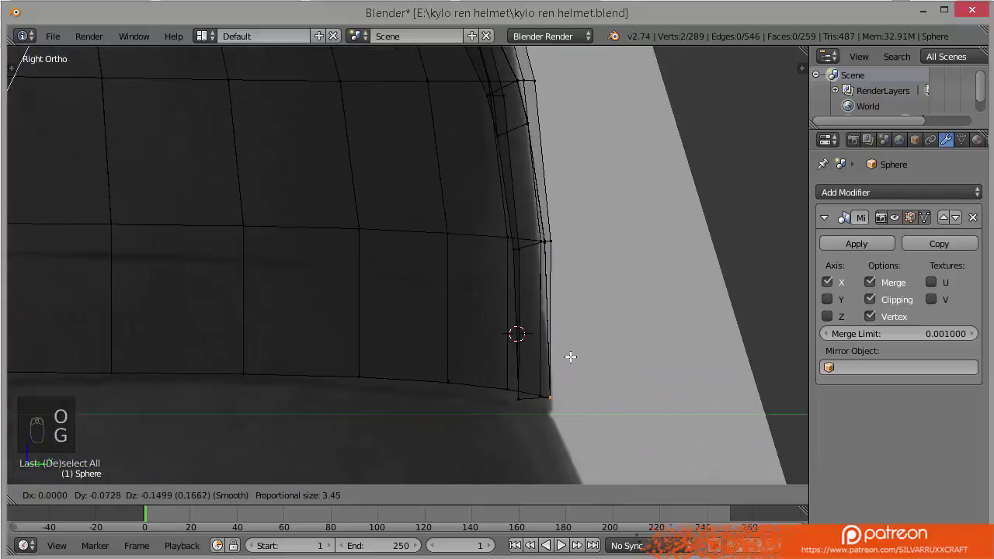
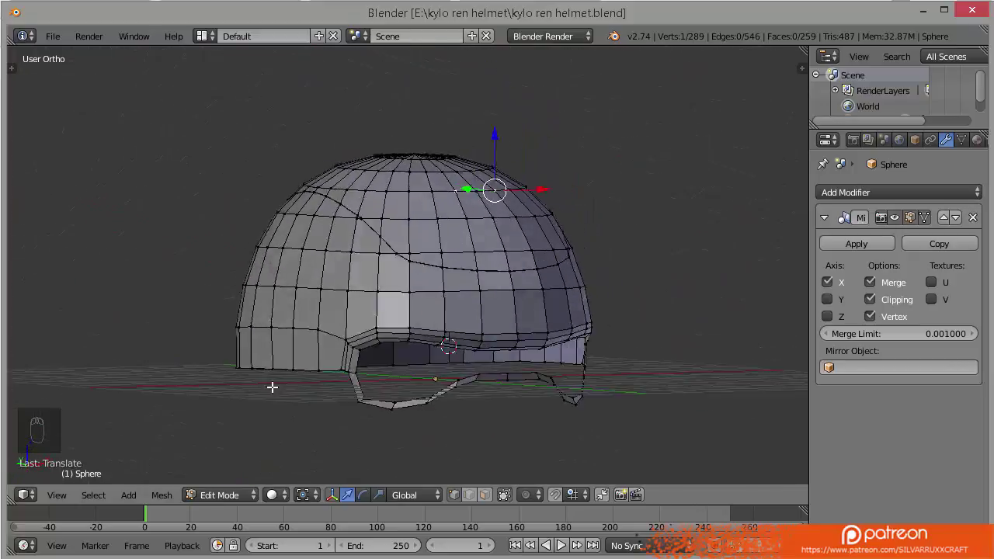
pyautogui.press('KP_3')
pyautogui.press('ctrl+s')
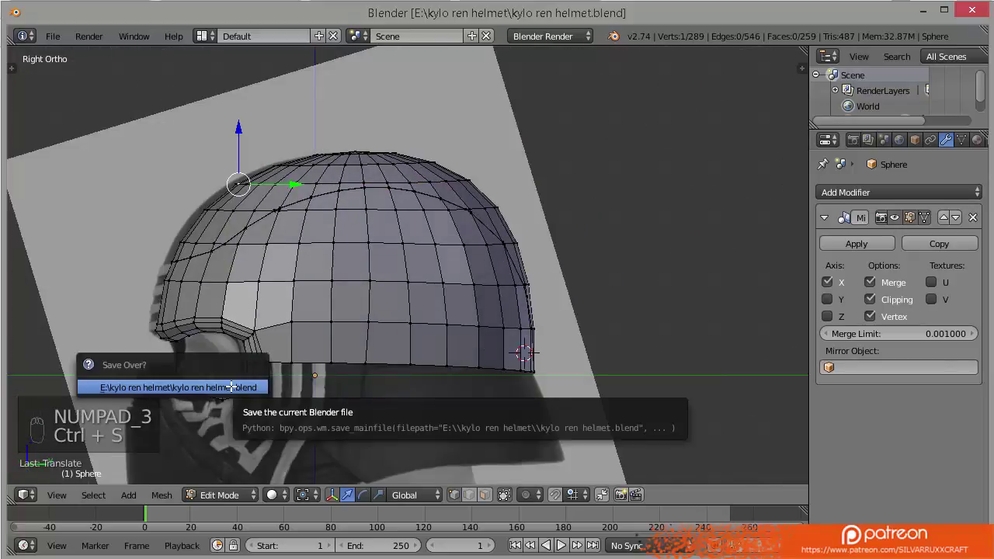
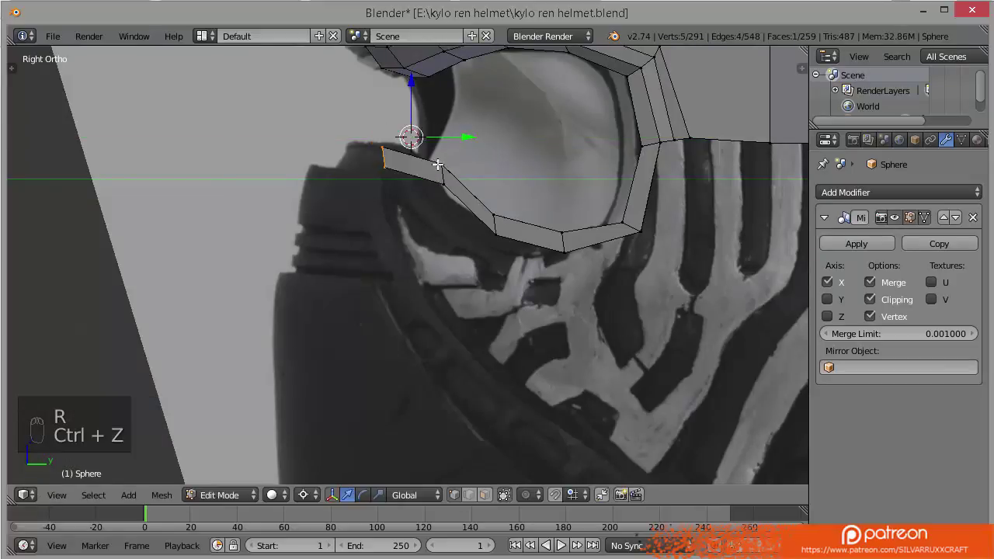
# Extrude a short new edge forward from the eye-opening outline onto the reference mask.
pyautogui.press('.')
pyautogui.press(',')
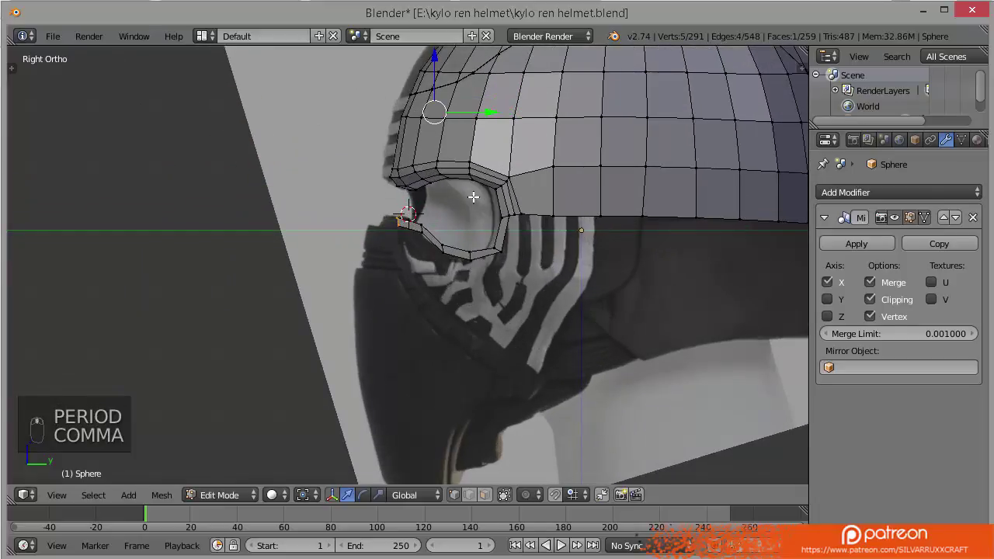
pyautogui.press('r')
pyautogui.press('ctrl+z')
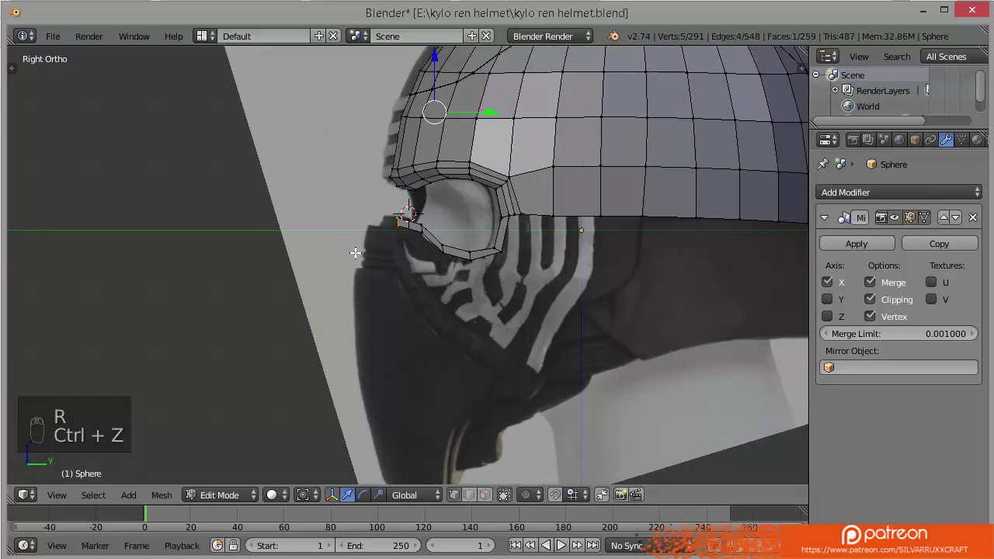
pyautogui.press('.')
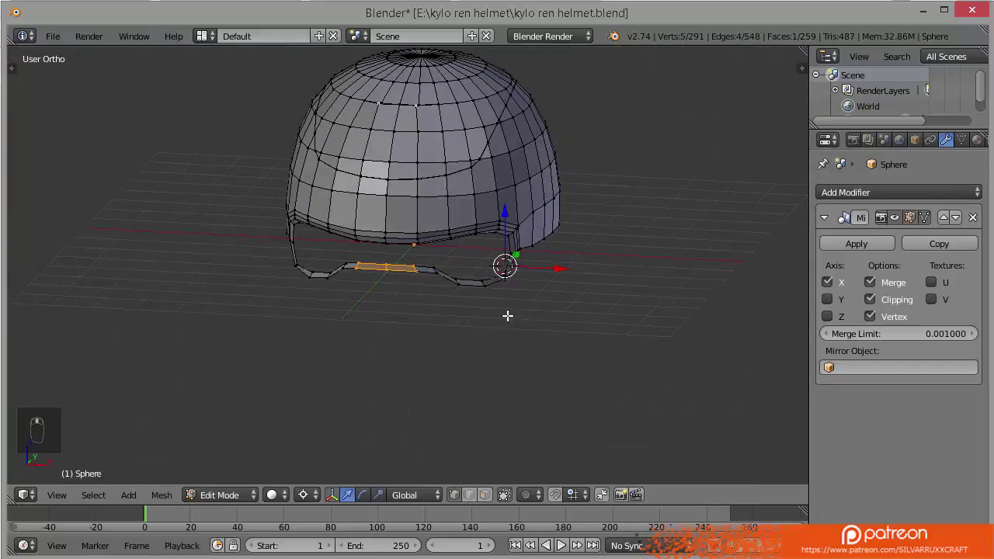
# Undo the last few stray edits to restore the eye-opening strip.
pyautogui.press('ctrl+z')
pyautogui.press('ctrl+z')
pyautogui.press('ctrl+z')
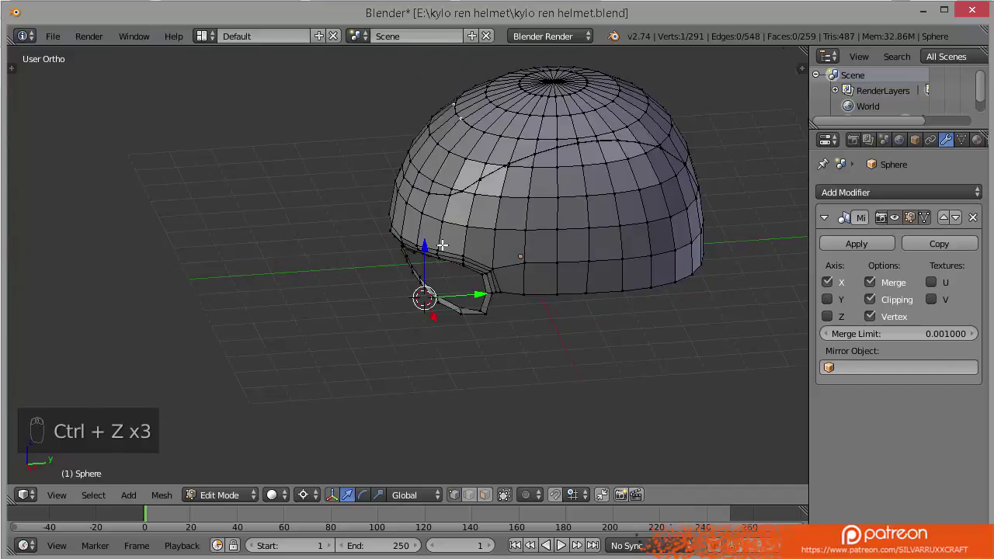
pyautogui.press('ctrl+z')
pyautogui.press('ctrl+z')
pyautogui.press('a')
pyautogui.press('b')
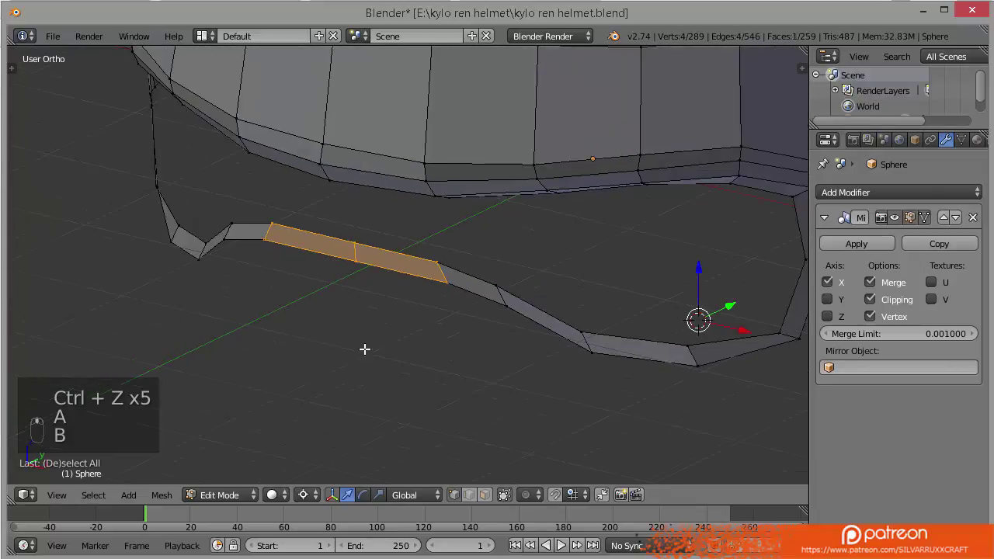
# Extend the eye-opening rim edge forward in Right Ortho, placing each new vertex on the reference outline.
pyautogui.press('KP_3')
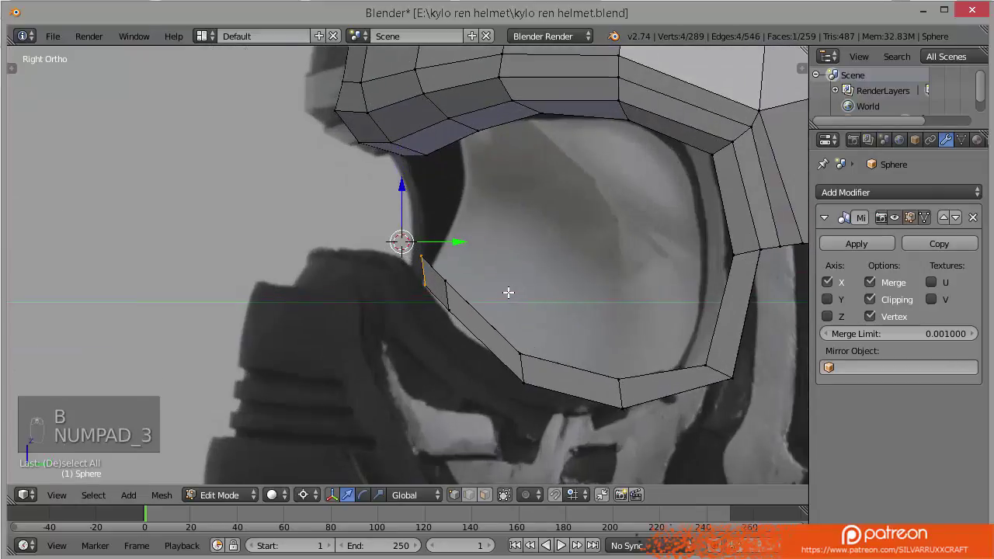
pyautogui.press('.')
pyautogui.press(',')
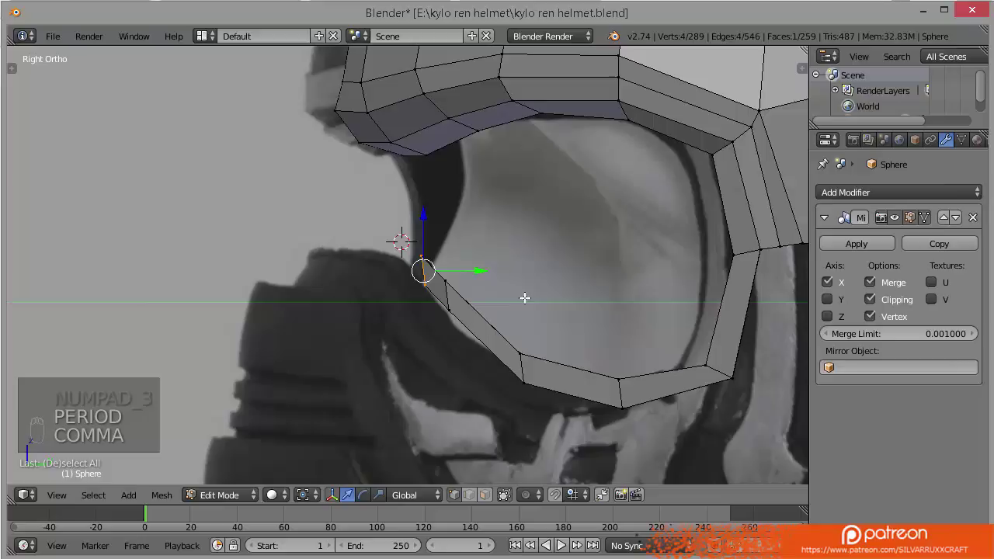
pyautogui.press('g')
pyautogui.press('r')
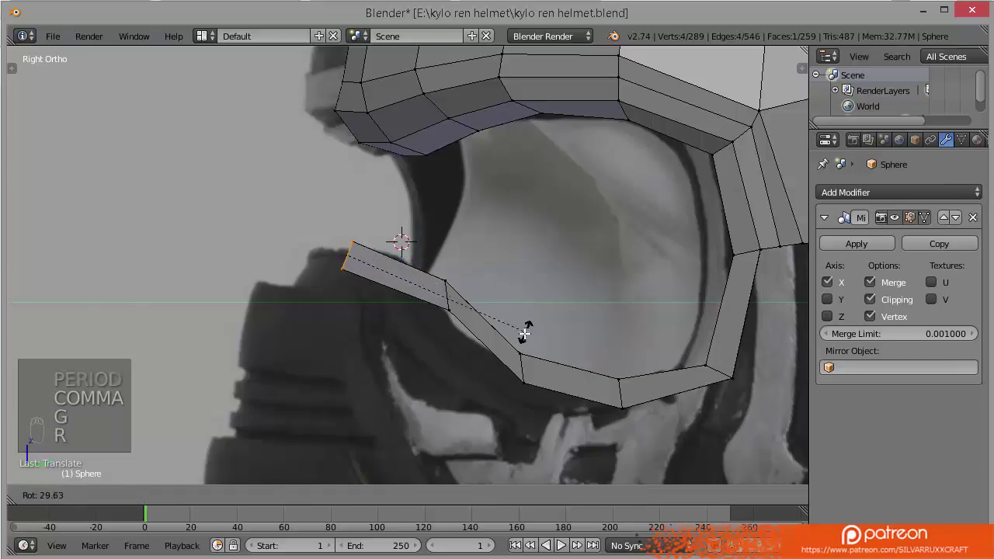
pyautogui.press('g')
pyautogui.press('a')
pyautogui.press('b')
pyautogui.press('r')
# Add an edge loop across the new strip and adjust its faces from Front view, then save.
pyautogui.press('g')
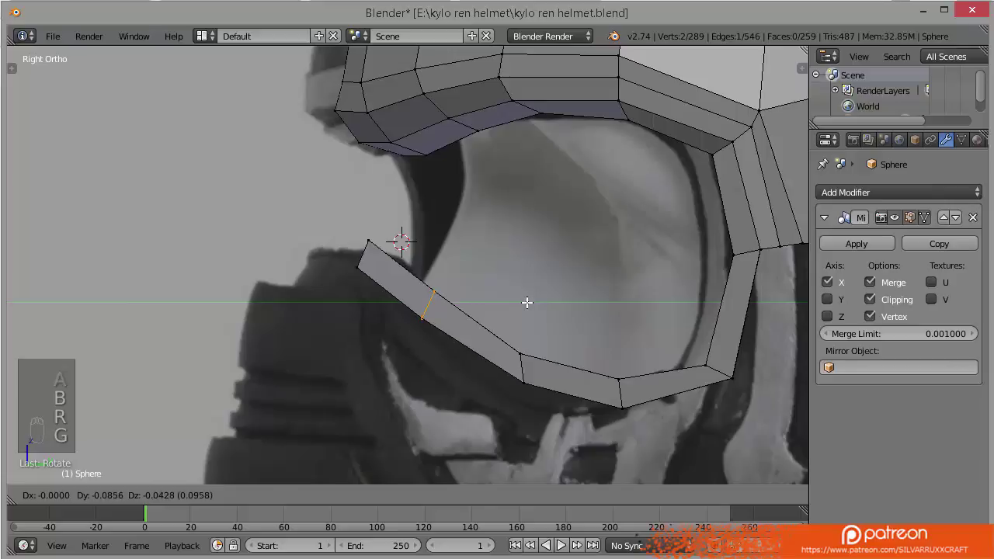
pyautogui.press('a')
pyautogui.press('b')
pyautogui.press('r')
pyautogui.press('g')
pyautogui.press('ctrl+s')
pyautogui.press('KP_1')
pyautogui.press('ctrl+s')
pyautogui.press('b')
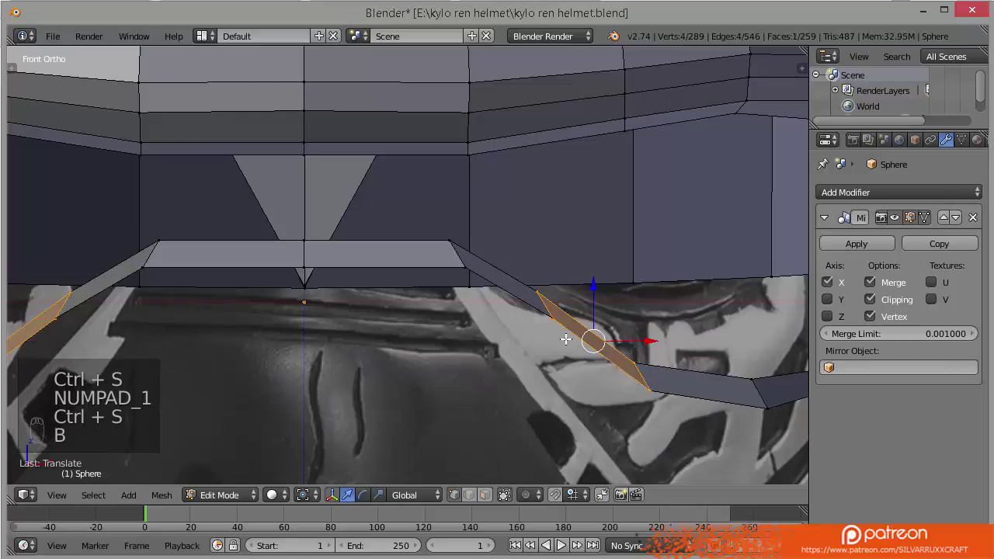
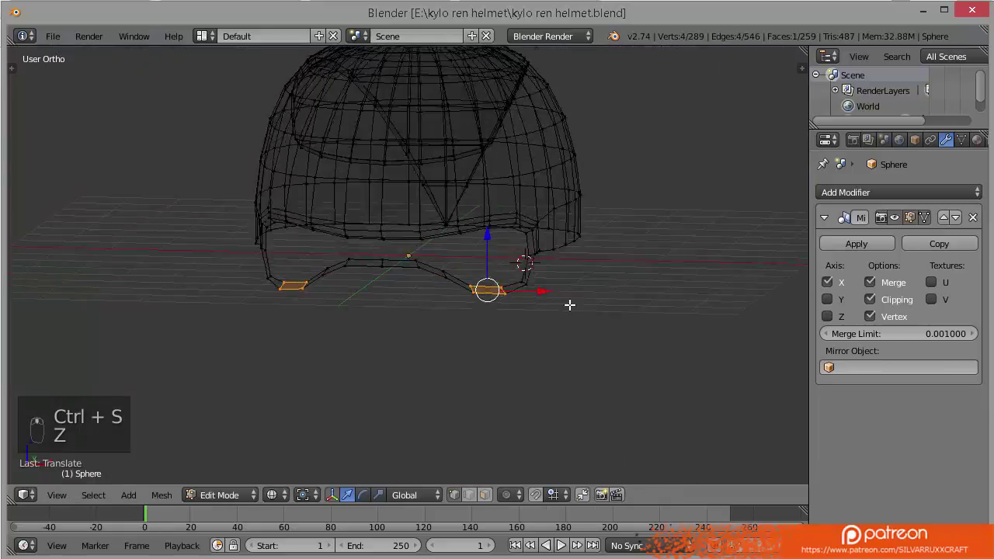
# In wireframe, extend the lower eye-rim faces toward the mask's front edge over the side reference.
pyautogui.press('z')
pyautogui.press('ctrl+s')
pyautogui.press('KP_3')
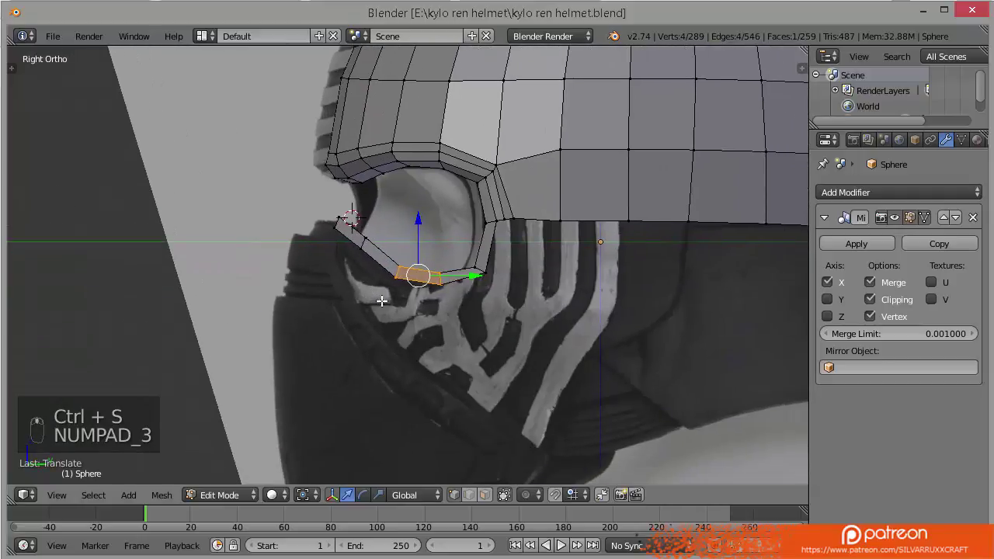
pyautogui.press('a')
pyautogui.press('b')
pyautogui.press('z')
pyautogui.press('b')
pyautogui.press('z')
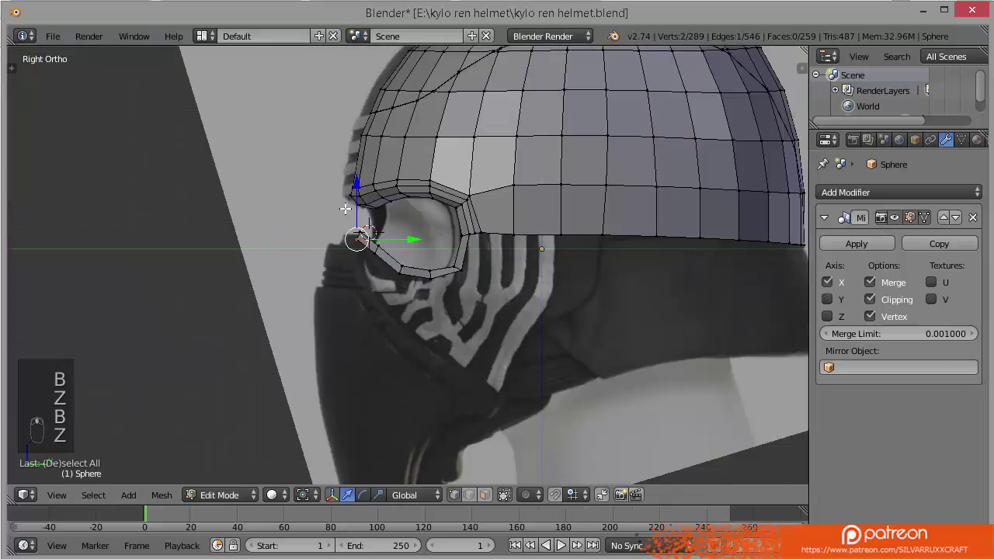
# Extrude a vertex chain from the eye opening's front corner down the mask profile to the chin.
pyautogui.press('e')
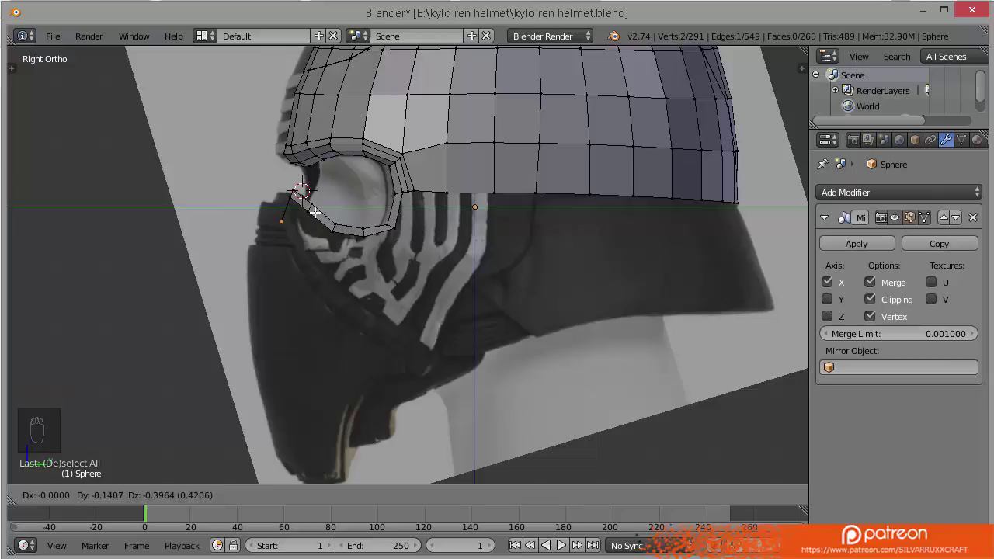
pyautogui.press('e')
pyautogui.press('e')
pyautogui.press('e')
pyautogui.press('e')
pyautogui.press('e')
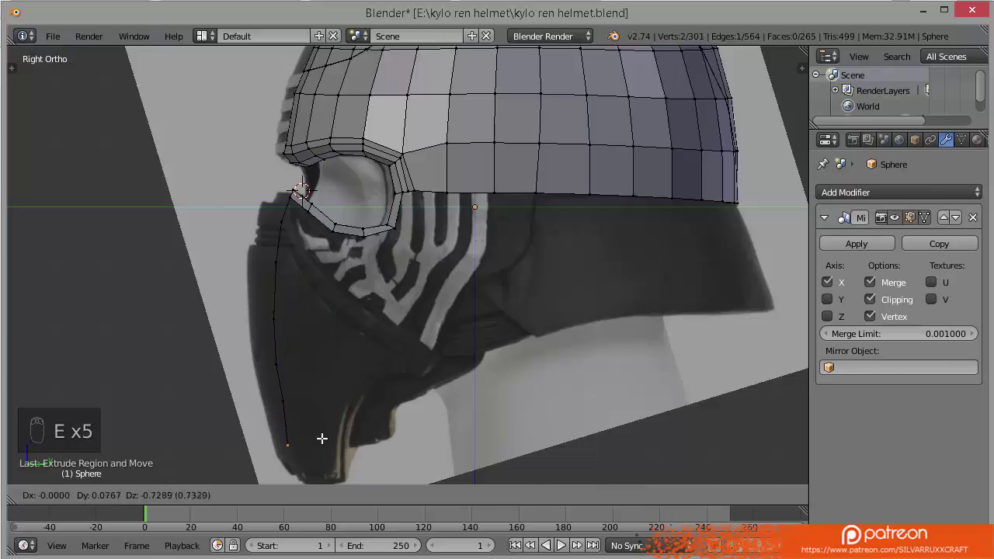
pyautogui.press('e')
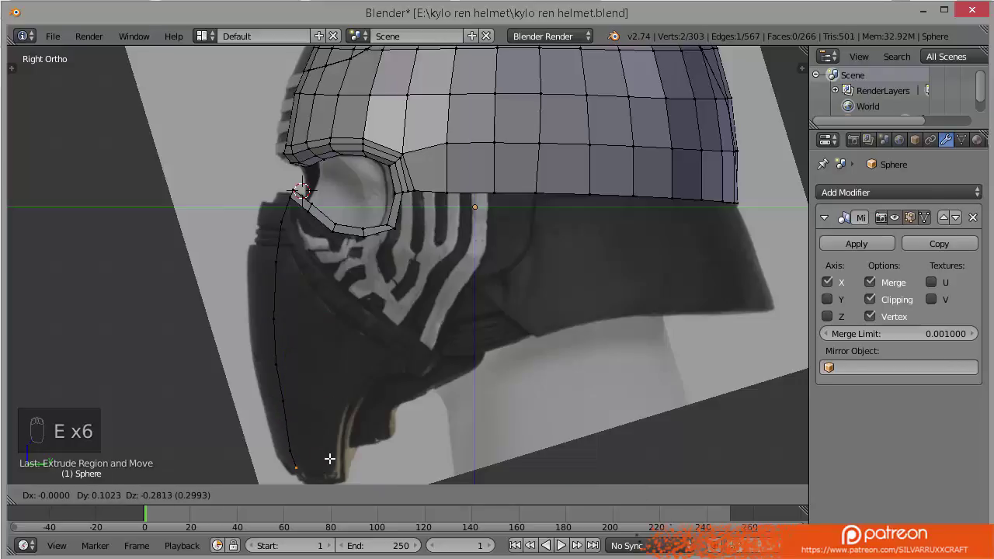
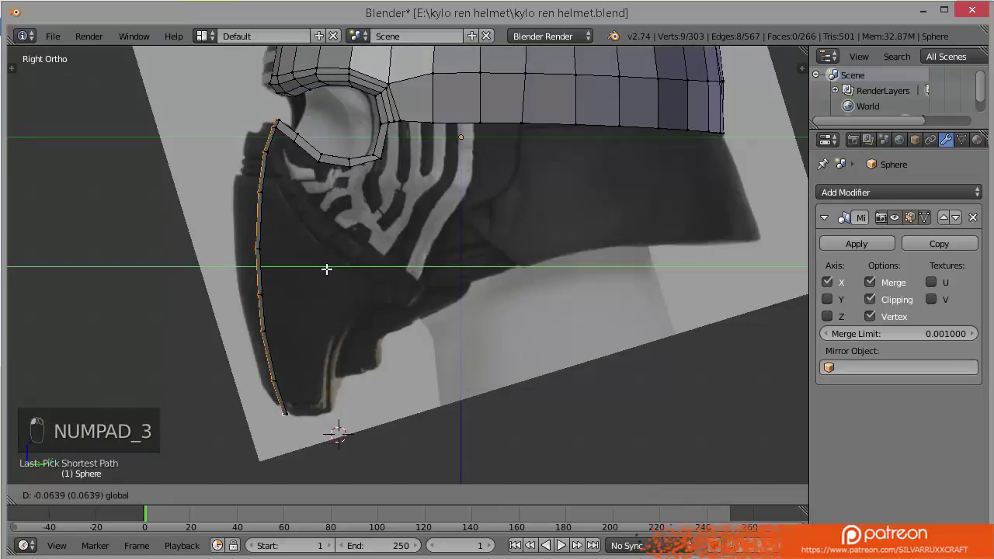
# Extrude the profile chain sideways into the mouth strip and scale it to the front reference width.
pyautogui.press('ctrl+s')
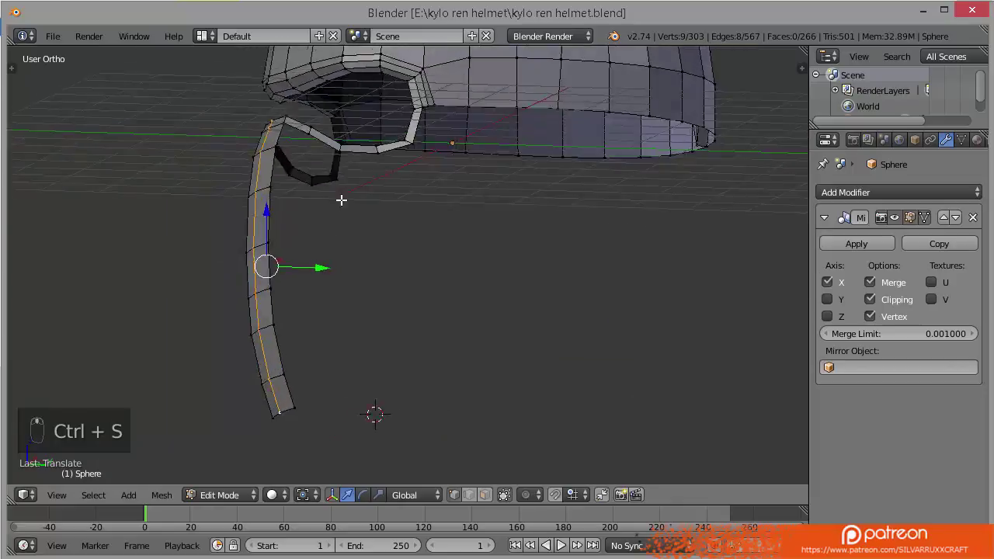
pyautogui.press('KP_1')
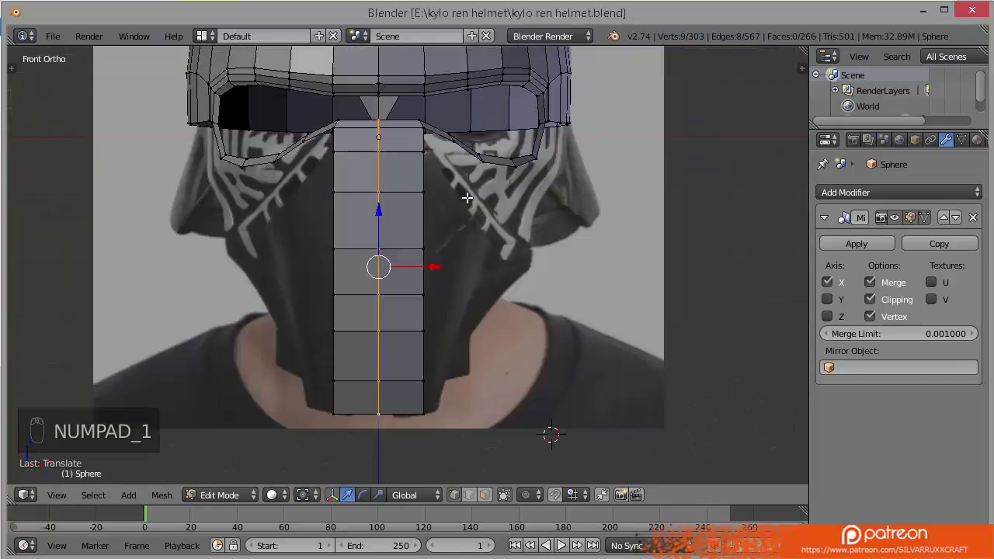
pyautogui.press('a')
pyautogui.press('b')
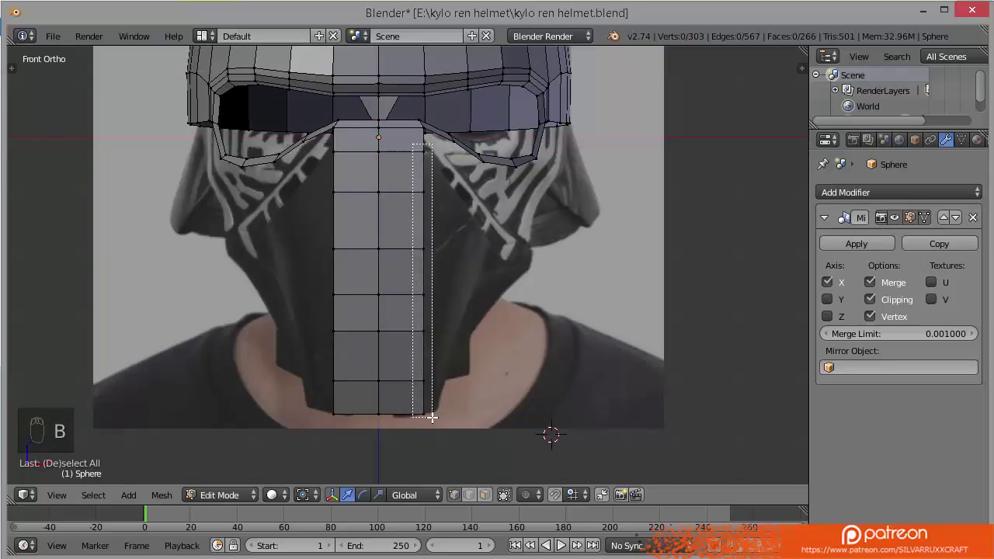
pyautogui.press('a')
pyautogui.press('b')
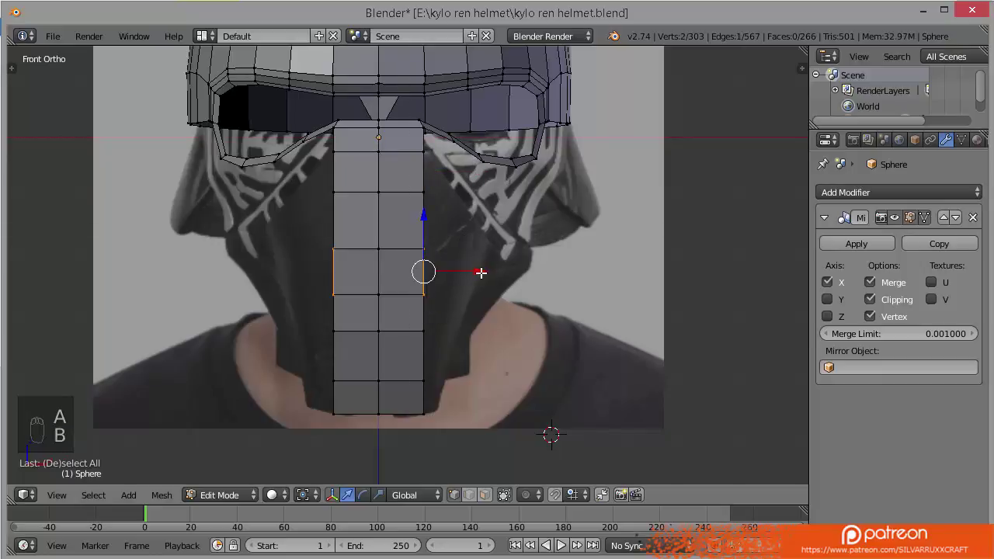
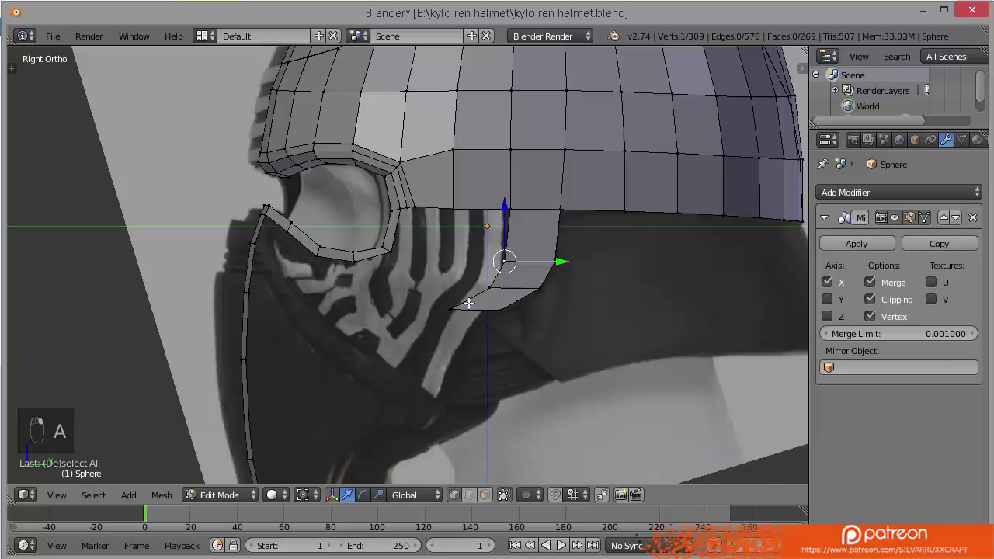
# Delete the side panel's faces keeping its outline, then extrude the cheek edge line down to the jaw.
pyautogui.press('x')
pyautogui.press('ctrl+s')
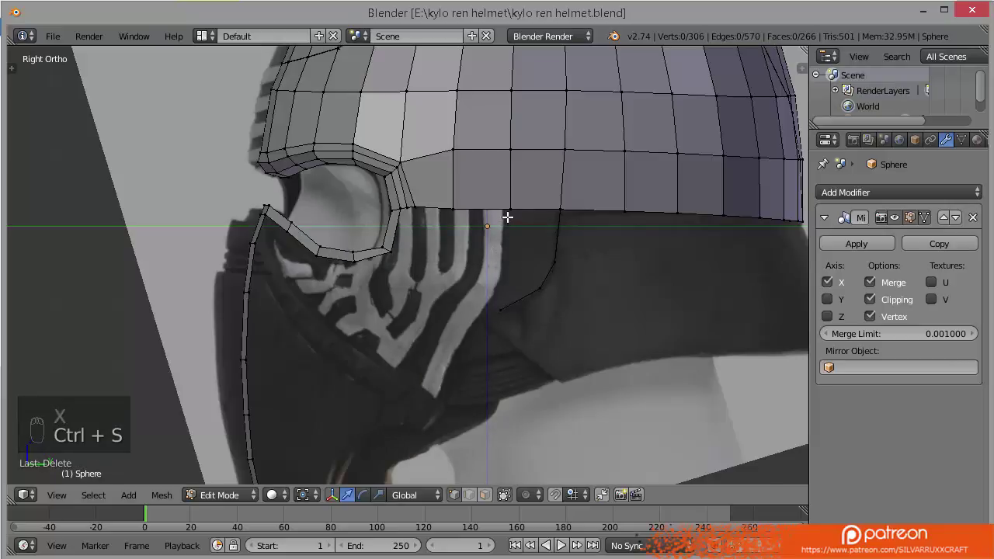
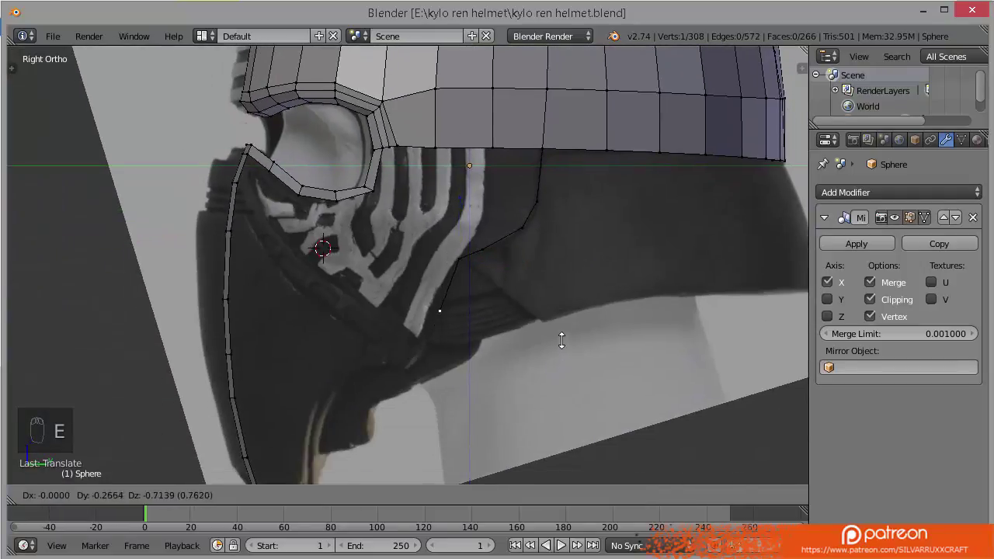
pyautogui.press('e')
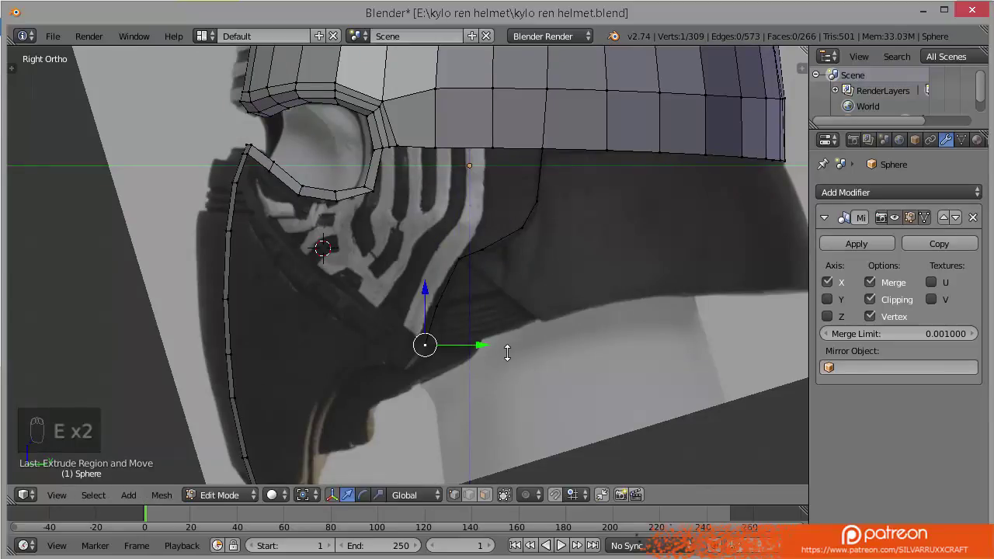
pyautogui.press('KP_1')
# Move the cheek-line vertices onto the side reference edge and check the chain from other views.
pyautogui.click(529, 361)
pyautogui.moveTo(485, 308); pyautogui.dragTo(528, 252)
pyautogui.press('ctrl+s')
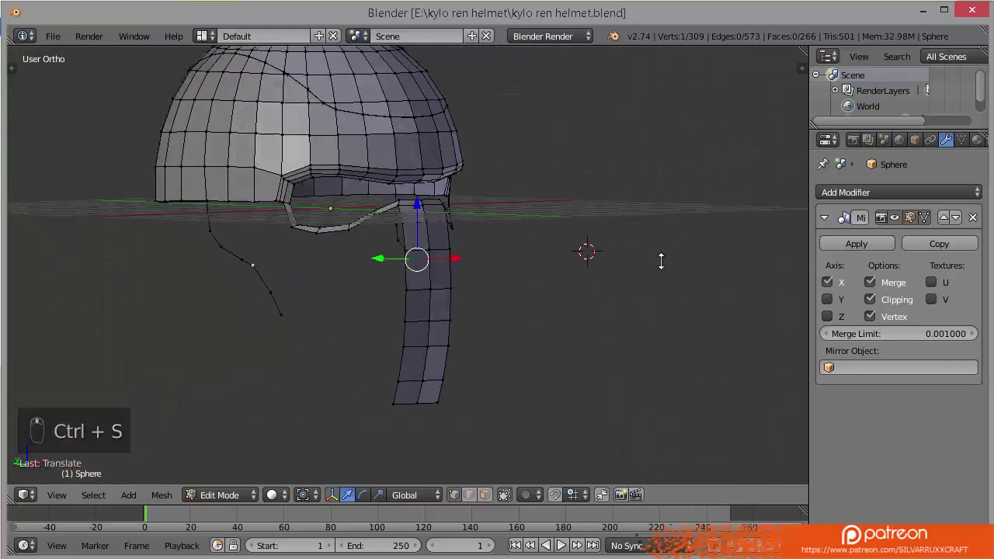
pyautogui.press('KP_3')
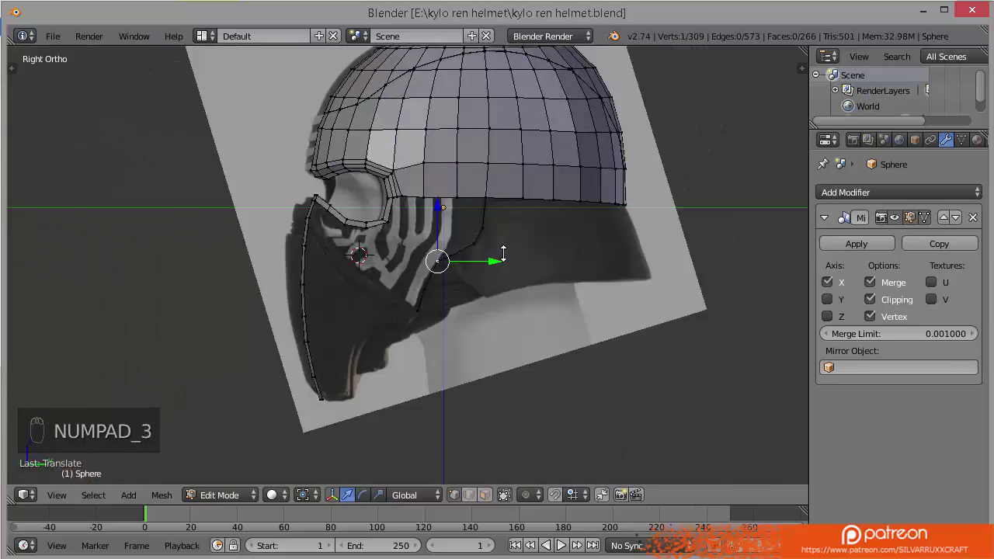
pyautogui.moveTo(419, 325); pyautogui.dragTo(421, 325)
pyautogui.press('KP_7')
pyautogui.press('z')
pyautogui.press('z')
pyautogui.press('KP_3')
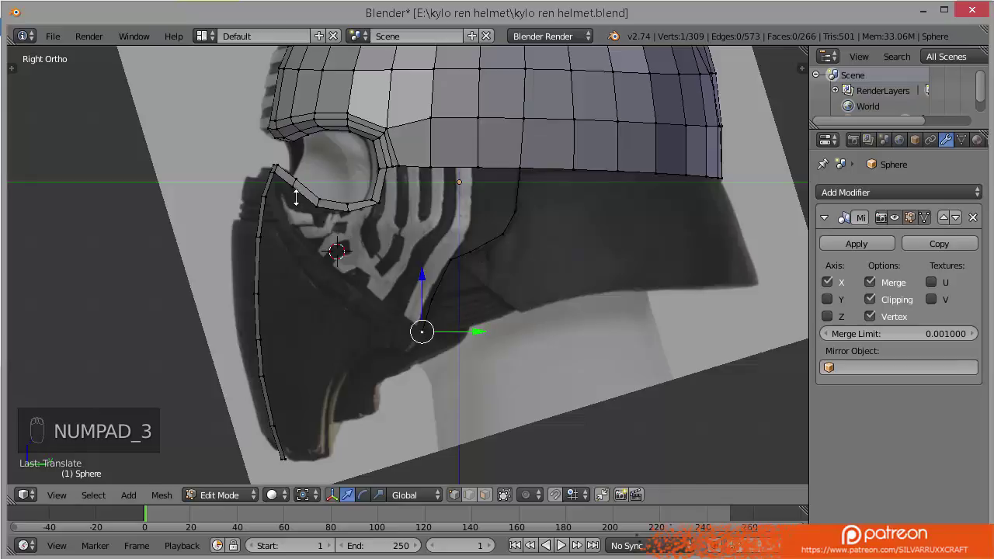
# Extrude the vertices under the eye opening downward into a new row of faces.
pyautogui.rightClick(295, 184)
pyautogui.moveTo(296, 200); pyautogui.dragTo(254, 160)
pyautogui.moveTo(255, 160); pyautogui.dragTo(231, 191)
pyautogui.press('e')
pyautogui.press('a')
pyautogui.moveTo(229, 188); pyautogui.dragTo(235, 208)
pyautogui.press('g')
pyautogui.press('a')
pyautogui.press('b')
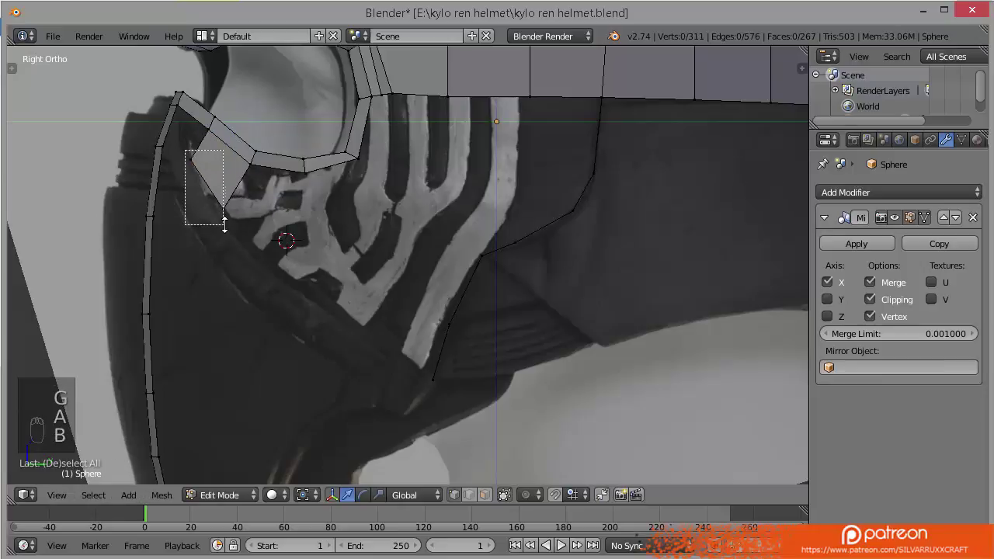
# Fit the new cheek vertices to the front and side reference outlines.
pyautogui.press('KP_1')
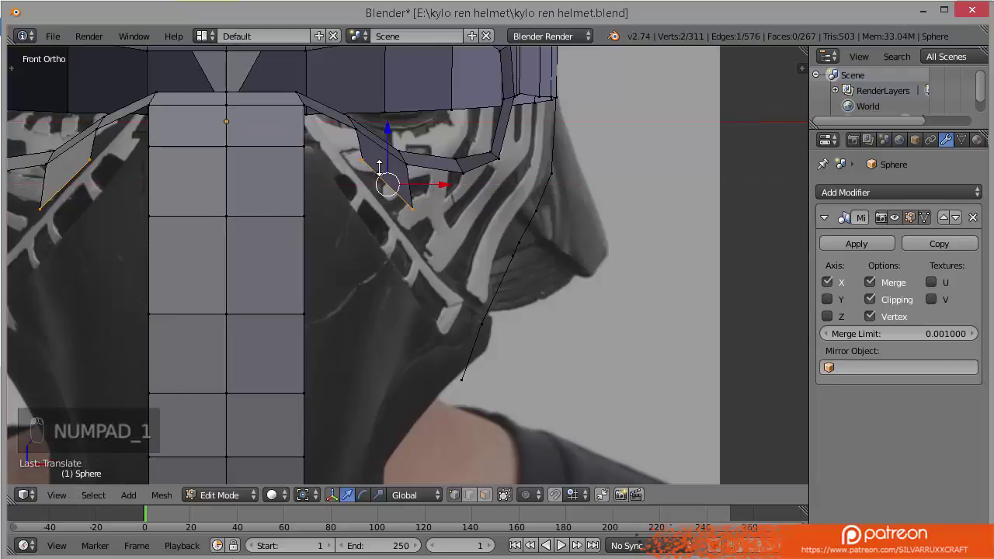
pyautogui.moveTo(356, 150); pyautogui.dragTo(438, 215)
pyautogui.press('f')
pyautogui.press('a')
pyautogui.press('g')
pyautogui.press('e')
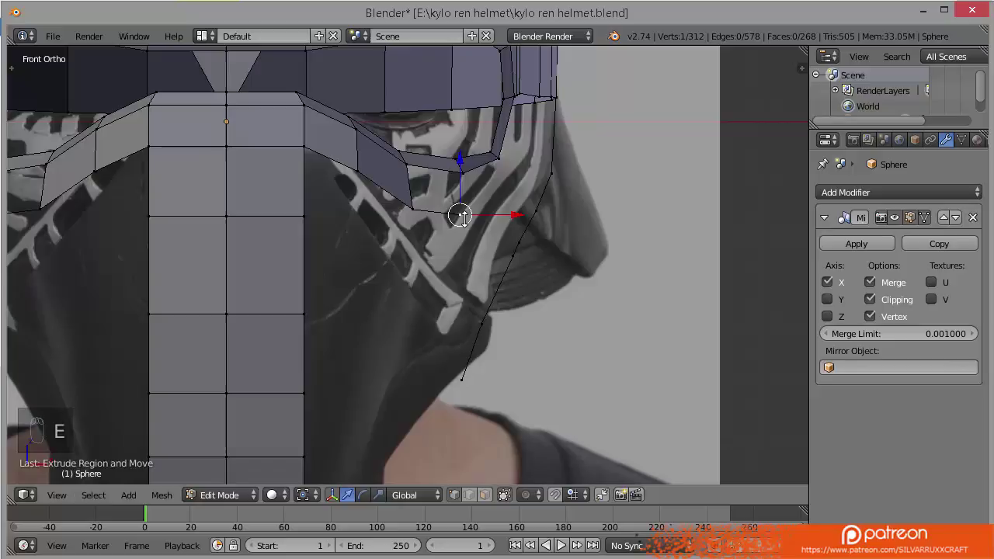
pyautogui.press('e')
pyautogui.press('KP_3')
pyautogui.moveTo(290, 199); pyautogui.dragTo(238, 207)
# Fill faces along the lower eye rim, save the file and start a loop cut through the strip.
pyautogui.rightClick(281, 214)
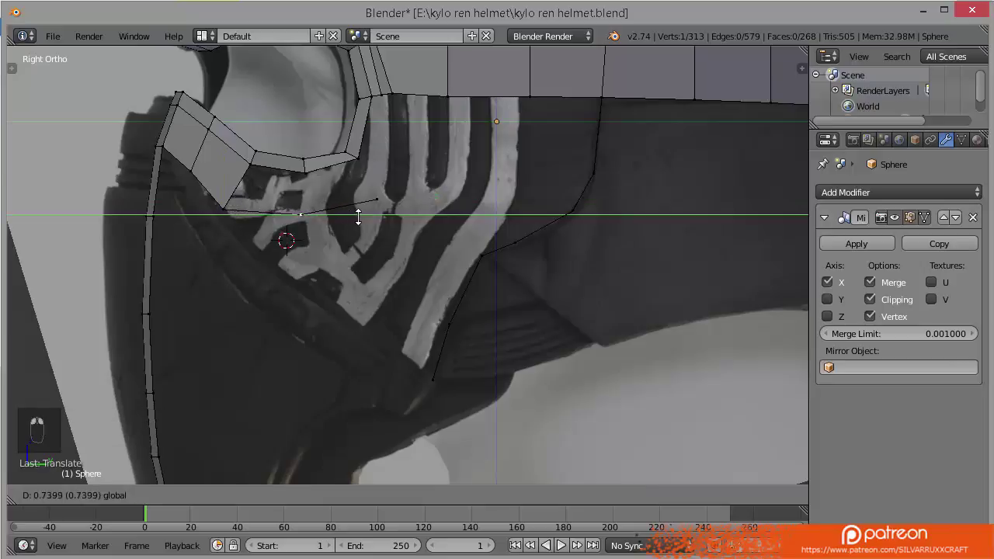
pyautogui.moveTo(363, 212); pyautogui.dragTo(257, 157)
pyautogui.moveTo(257, 157); pyautogui.dragTo(411, 170)
pyautogui.press('f')
pyautogui.press('f')
pyautogui.press('ctrl+s')
pyautogui.middleClick(417, 174)
pyautogui.press('ctrl+r')
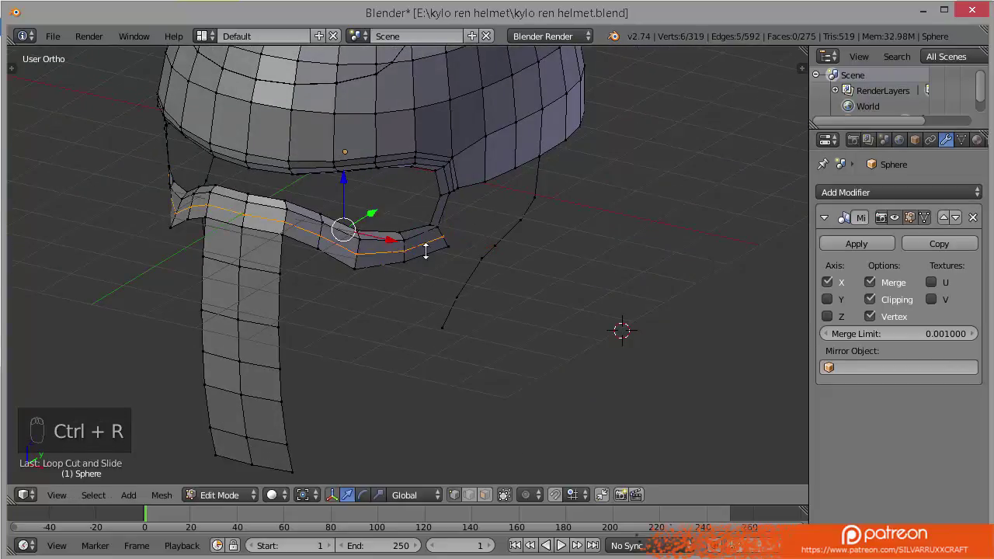
# Extend faces from the eye surround's lower edge, saving as the mesh grows.
pyautogui.click(414, 162)
pyautogui.moveTo(414, 162); pyautogui.dragTo(462, 173)
pyautogui.press('ctrl+z')
pyautogui.press('f')
pyautogui.press('f')
pyautogui.press('ctrl+s')
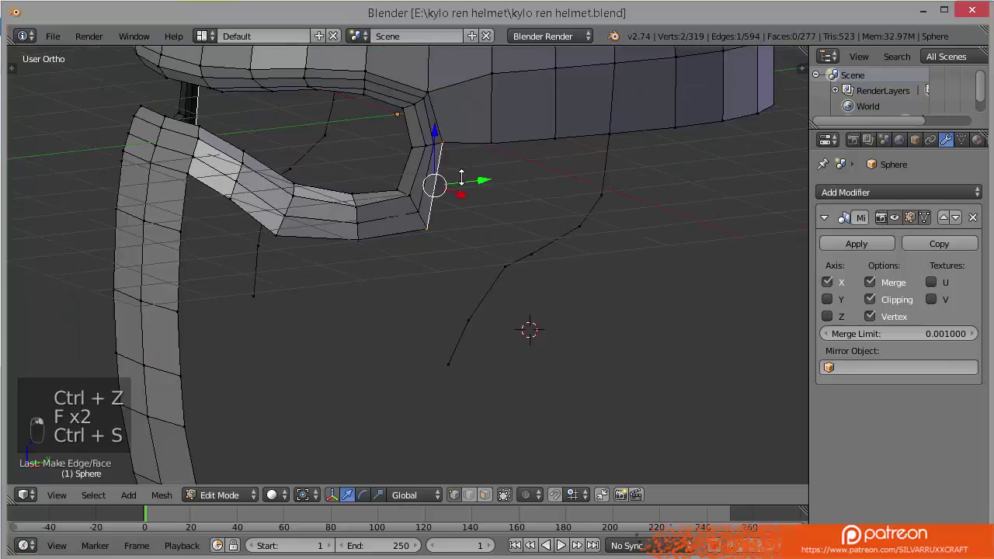
pyautogui.press('KP_3')
pyautogui.press('ctrl+s')
pyautogui.press('g')
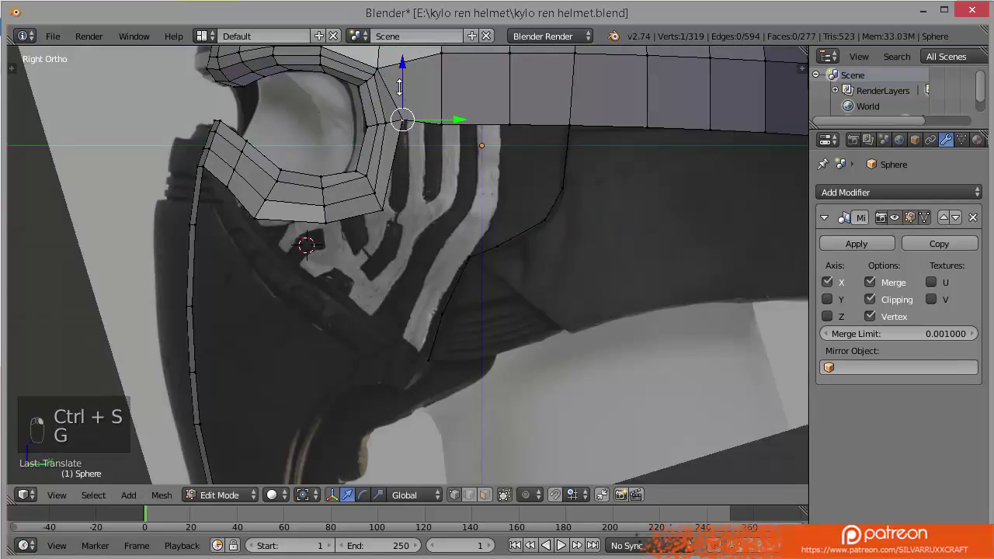
pyautogui.press('g')
pyautogui.press('ctrl+s')
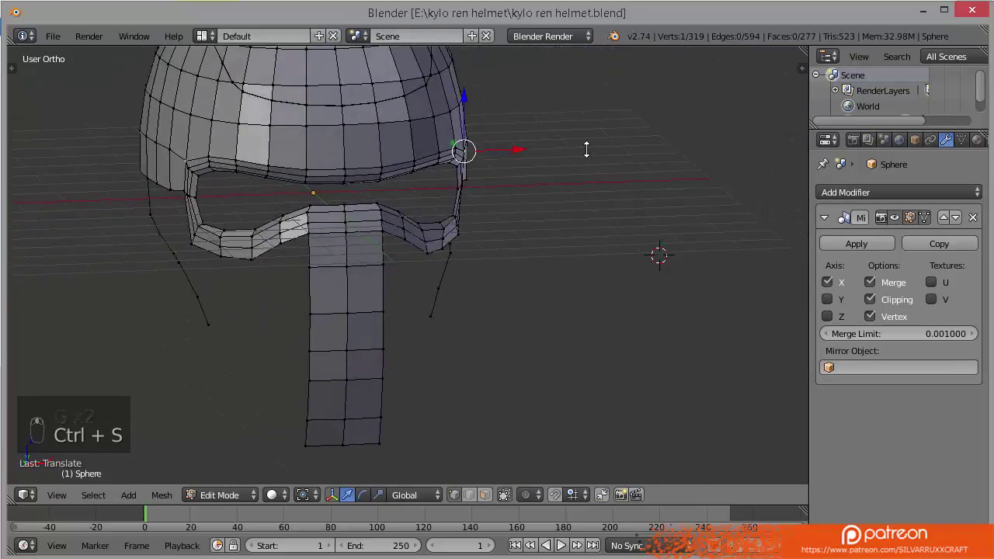
# Pull the eye surround's lower corner down to the jaw line in side and front views.
pyautogui.press('KP_3')
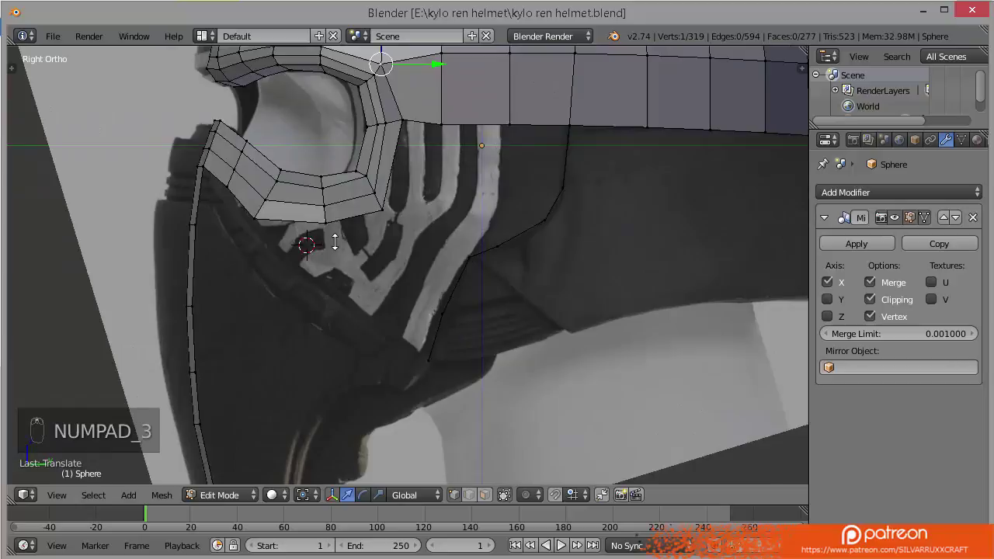
pyautogui.moveTo(321, 219); pyautogui.dragTo(304, 271)
pyautogui.press('g')
pyautogui.press('KP_1')
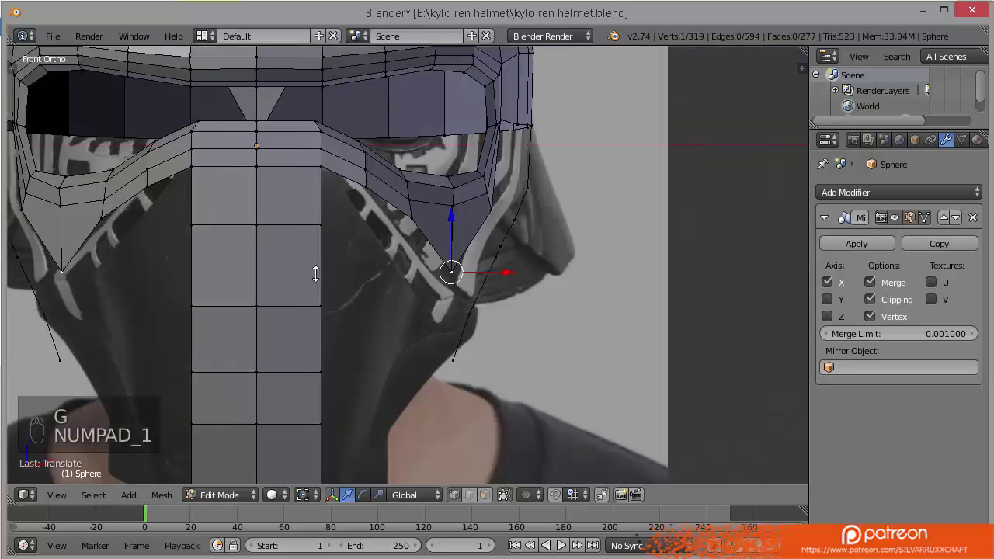
pyautogui.click(411, 215)
pyautogui.press('g')
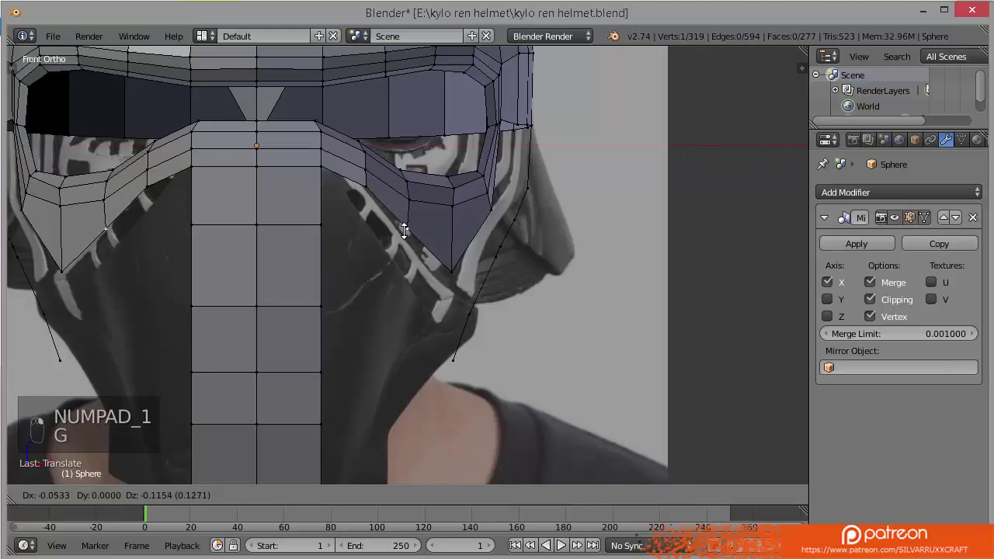
pyautogui.moveTo(491, 207); pyautogui.dragTo(483, 270)
pyautogui.press('g')
pyautogui.press('KP_3')
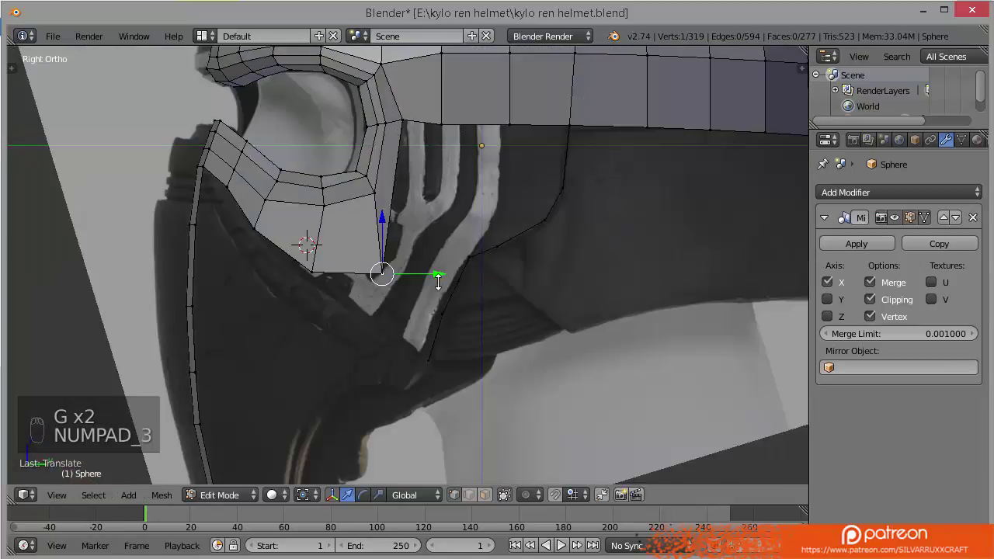
# Shape the cheek panel's lower edge to match the side and front reference photos.
pyautogui.press('g')
pyautogui.press('ctrl+z')
pyautogui.press('g')
pyautogui.moveTo(323, 210); pyautogui.dragTo(507, 226)
pyautogui.press('g')
pyautogui.press('KP_1')
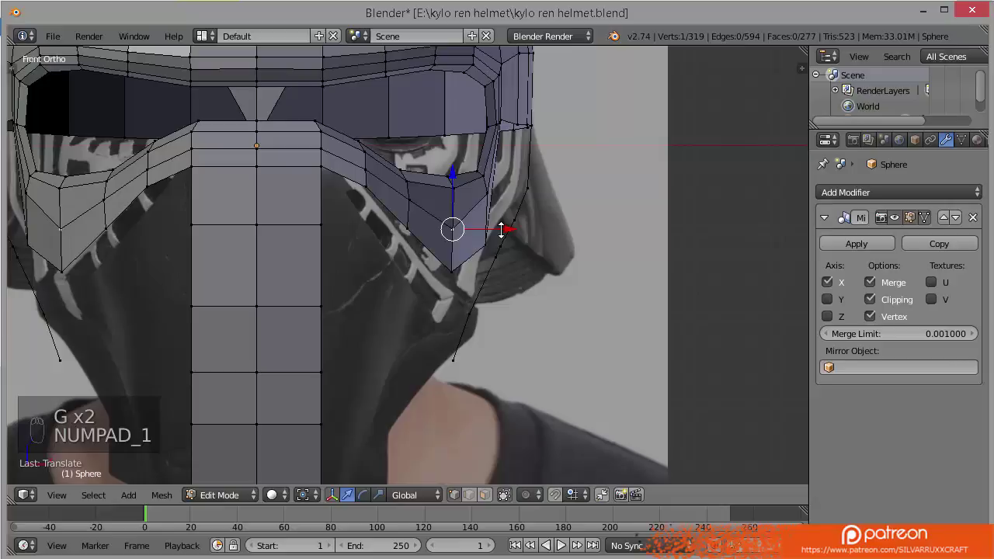
pyautogui.press('KP_3')
pyautogui.moveTo(384, 193); pyautogui.dragTo(394, 217)
pyautogui.press('g')
pyautogui.press('KP_4')
pyautogui.press('KP_1')
# Adjust the cheek panel's outer points against both references and save the file.
pyautogui.click(541, 209)
pyautogui.press('ctrl+s')
pyautogui.press('KP_3')
pyautogui.middleClick(434, 236)
pyautogui.press('g')
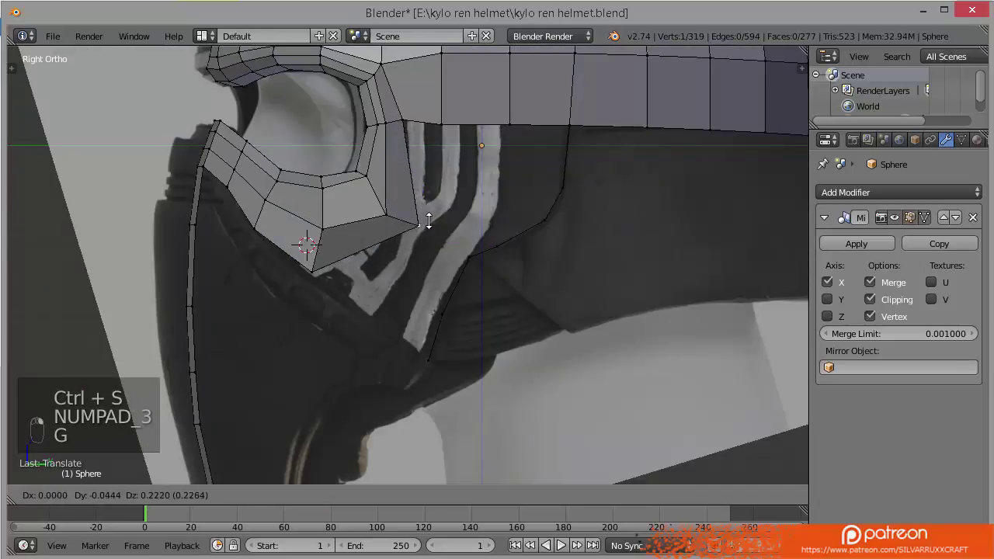
pyautogui.press('KP_1')
pyautogui.click(545, 223)
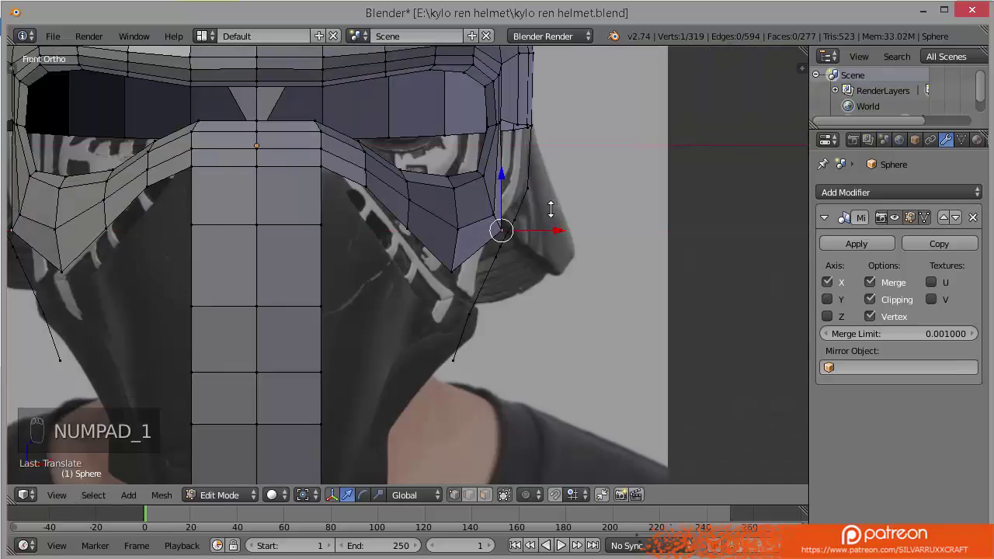
pyautogui.press('ctrl+s')
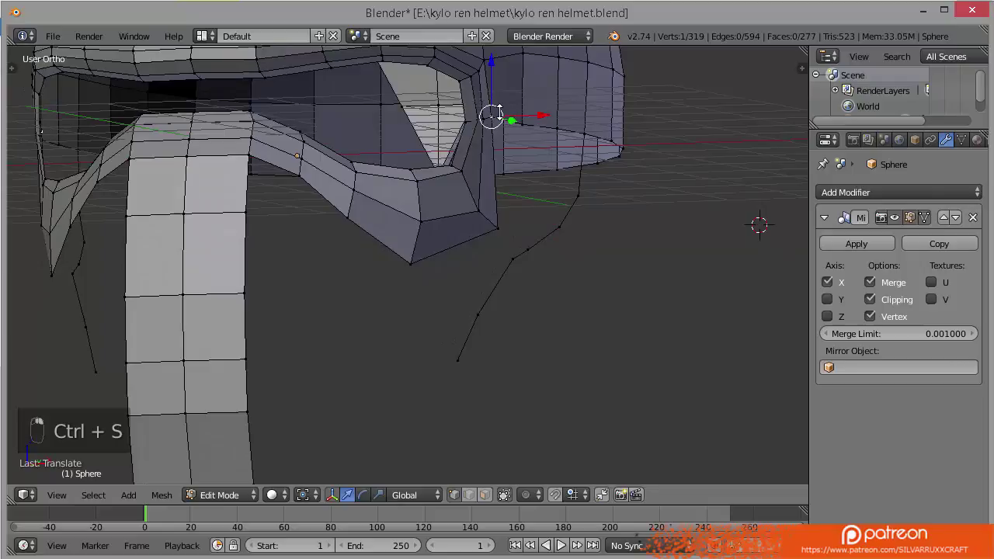
pyautogui.press('KP_1')
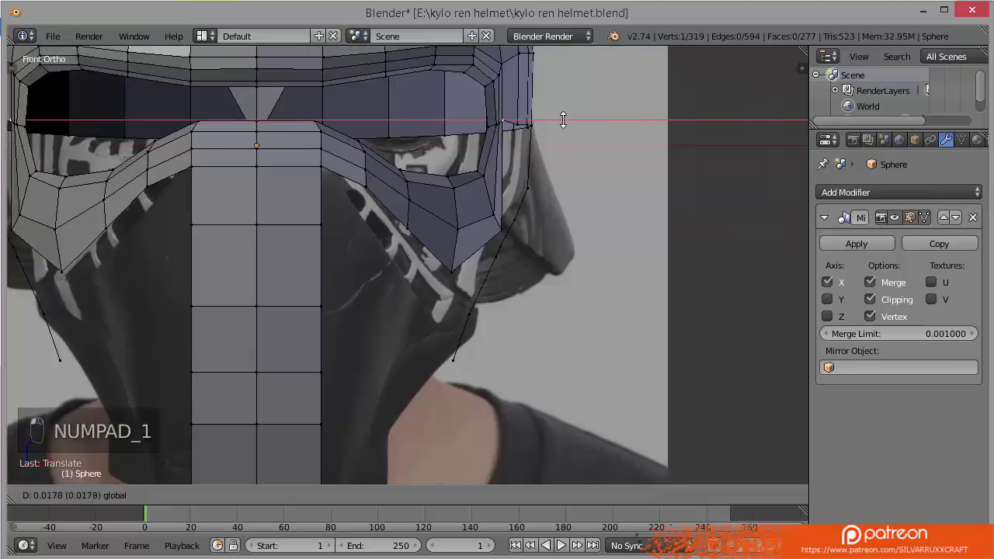
pyautogui.press('ctrl+s')
pyautogui.press('ctrl+s')
pyautogui.press('KP_3')
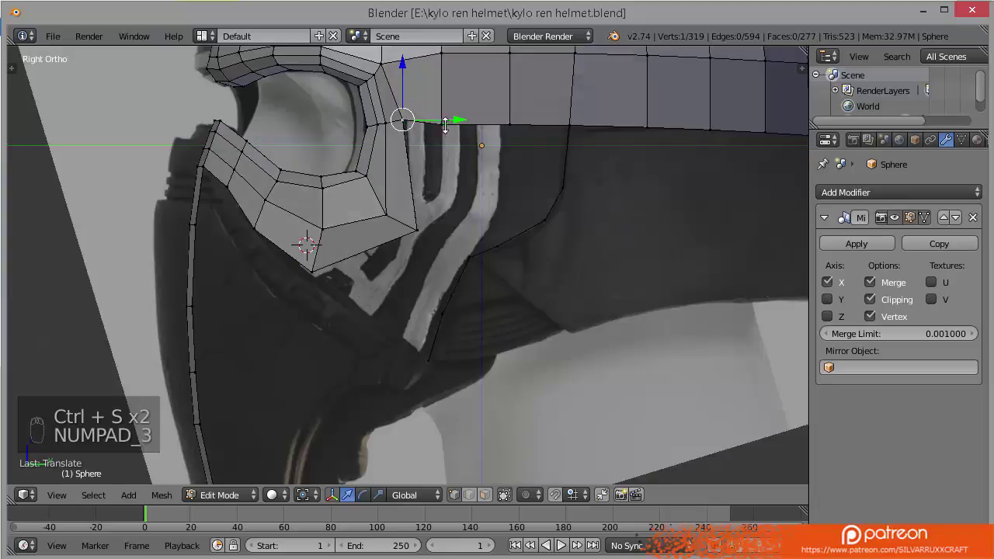
# Extrude a new point below the brim and pull its edge toward the jaw outline.
pyautogui.press('e')
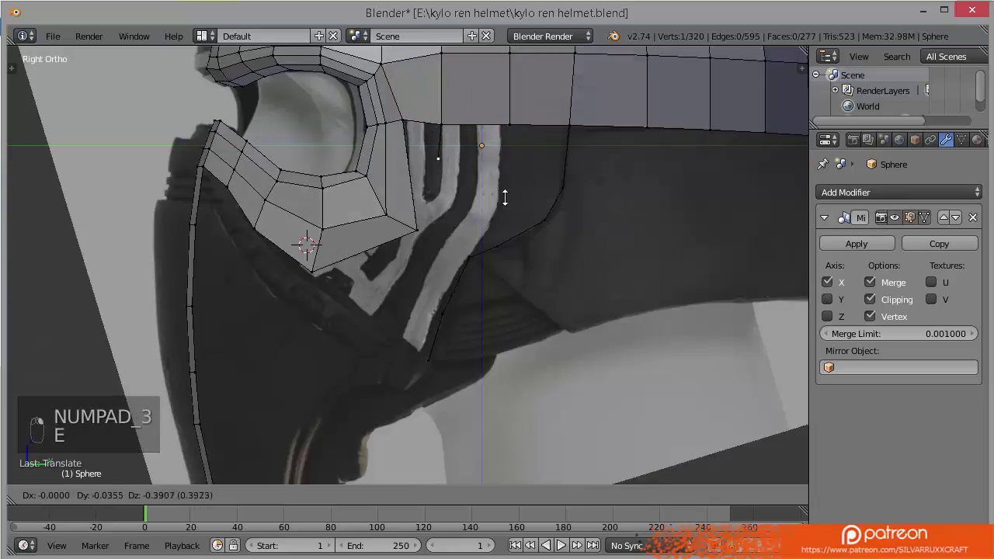
pyautogui.press('ctrl+z')
pyautogui.press('ctrl+z')
pyautogui.press('ctrl+z')
pyautogui.press('ctrl+z')
pyautogui.press('e')
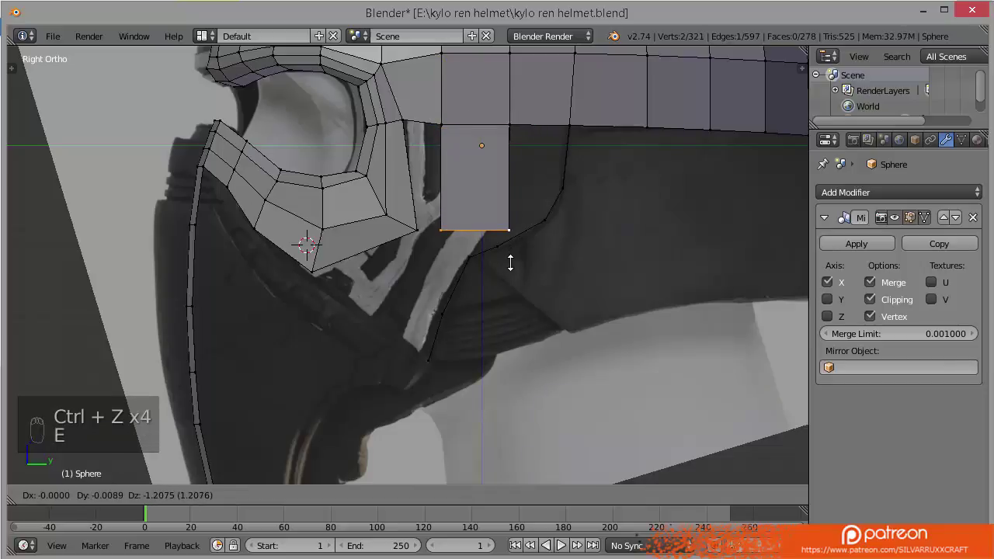
pyautogui.moveTo(512, 220); pyautogui.dragTo(477, 213)
pyautogui.press('g')
pyautogui.press('KP_1')
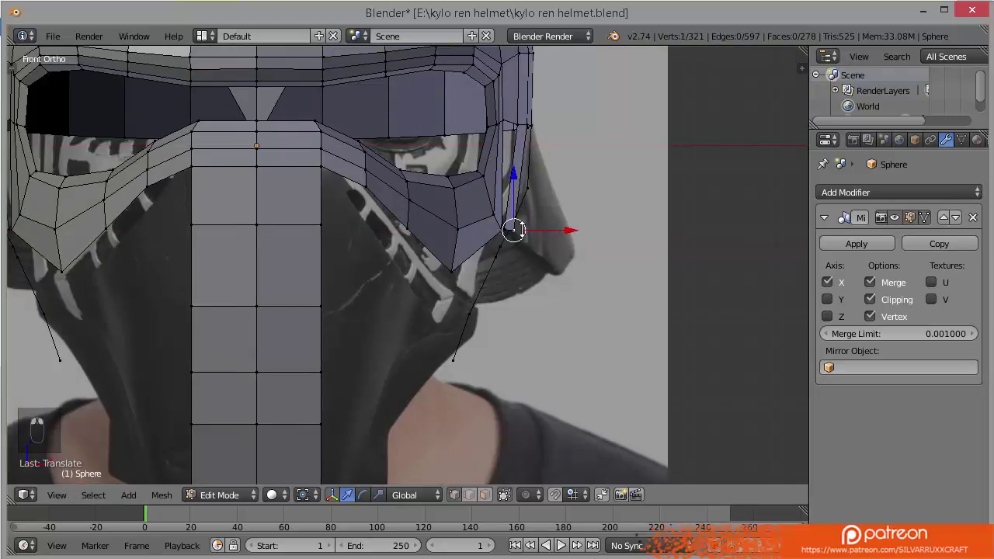
pyautogui.press('KP_3')
# Fill the gap beside the eye surround into a side panel, save, and extrude from the mouth strip's bottom.
pyautogui.press('f')
pyautogui.press('ctrl+s')
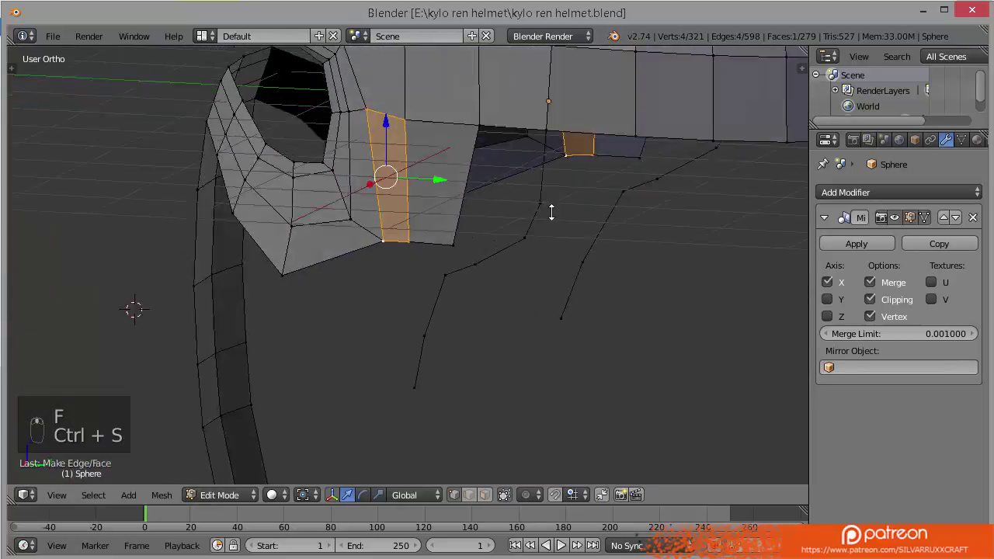
pyautogui.press('a')
pyautogui.press('ctrl+s')
pyautogui.press('KP_3')
pyautogui.press('ctrl+s')
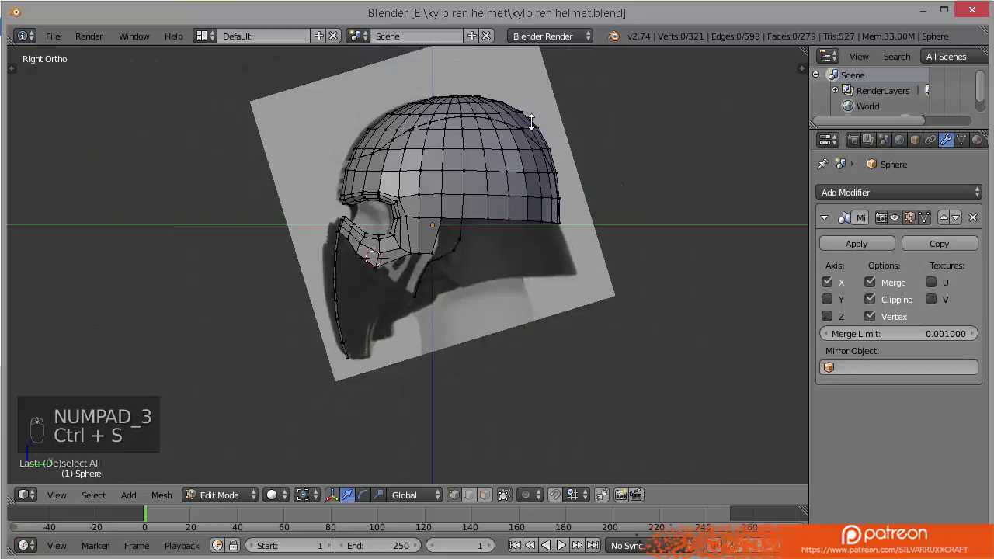
pyautogui.press('ctrl+s')
pyautogui.moveTo(523, 189); pyautogui.dragTo(264, 453)
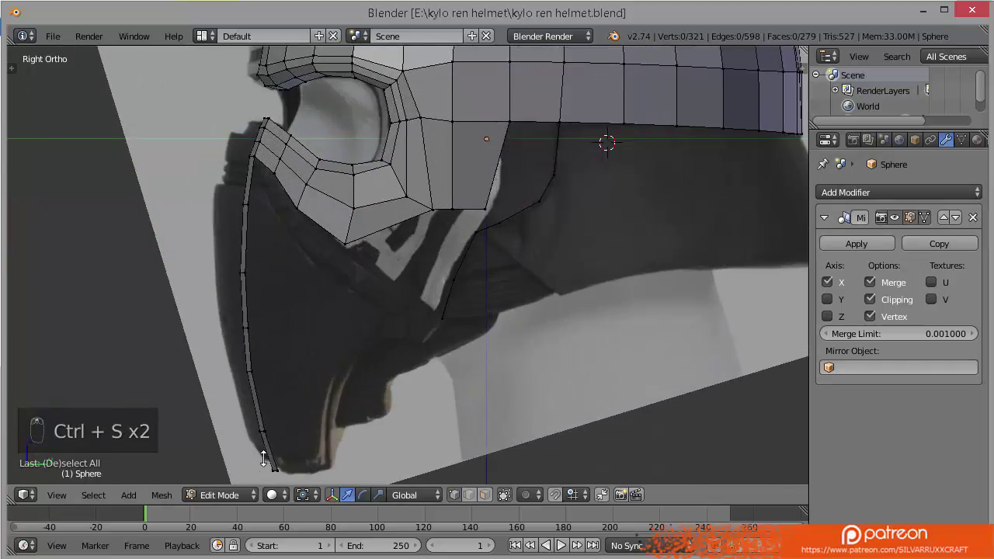
pyautogui.press('b')
pyautogui.press('e')
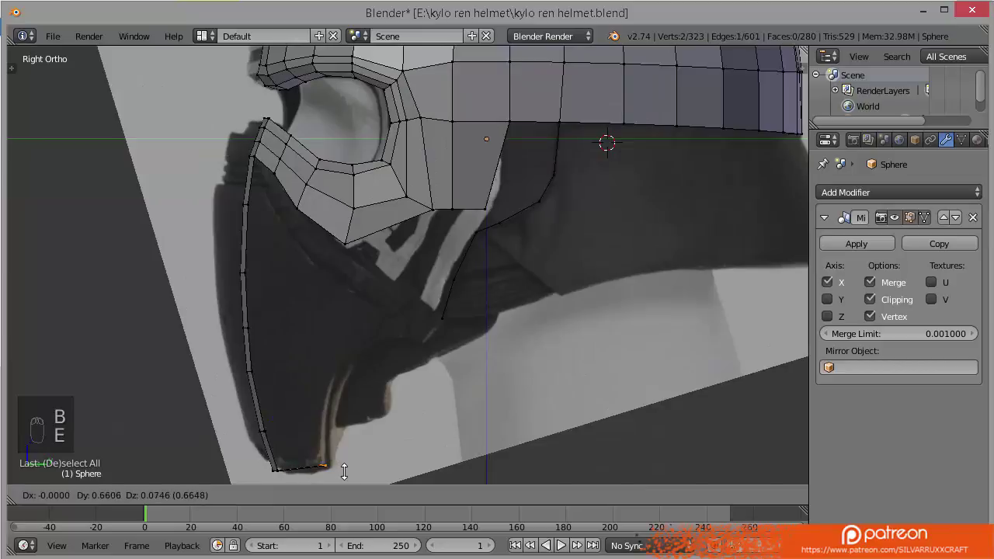
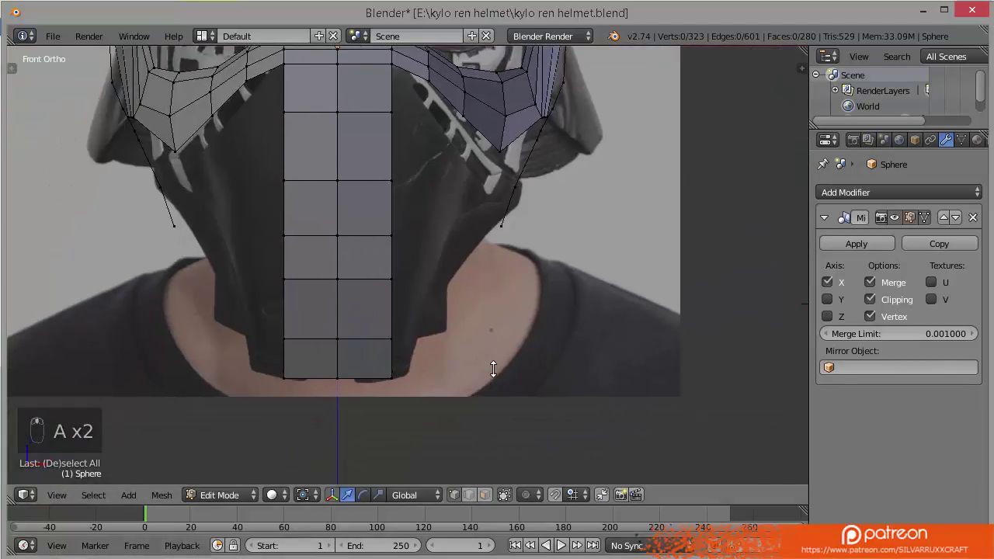
# Lengthen the mouth strip down to the chin, undoing a misplaced loop cut.
pyautogui.press('ctrl+r')
pyautogui.press('a')
pyautogui.press('z')
pyautogui.press('b')
pyautogui.press('z')
pyautogui.moveTo(365, 302); pyautogui.dragTo(362, 299)
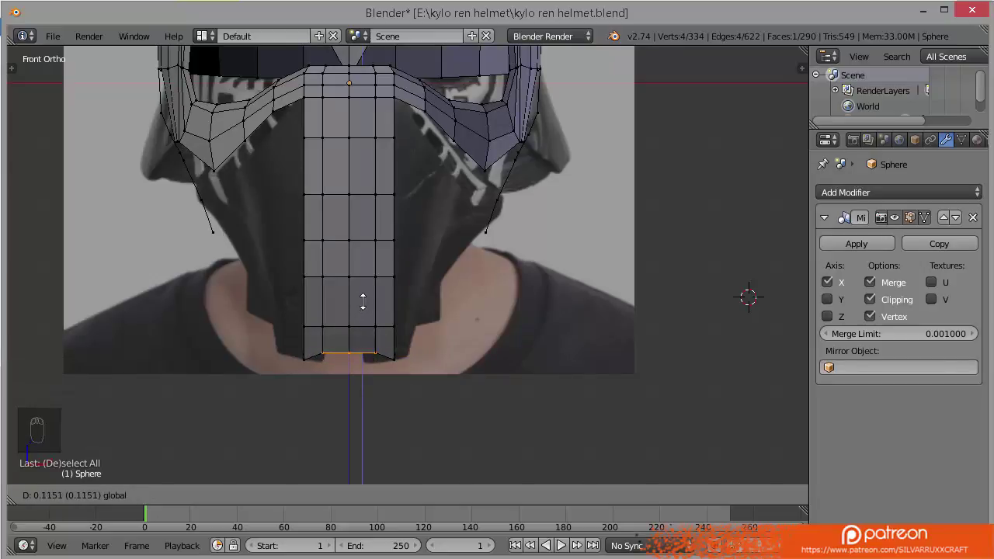
pyautogui.press('ctrl+z')
pyautogui.press('ctrl+z')
pyautogui.press('ctrl+z')
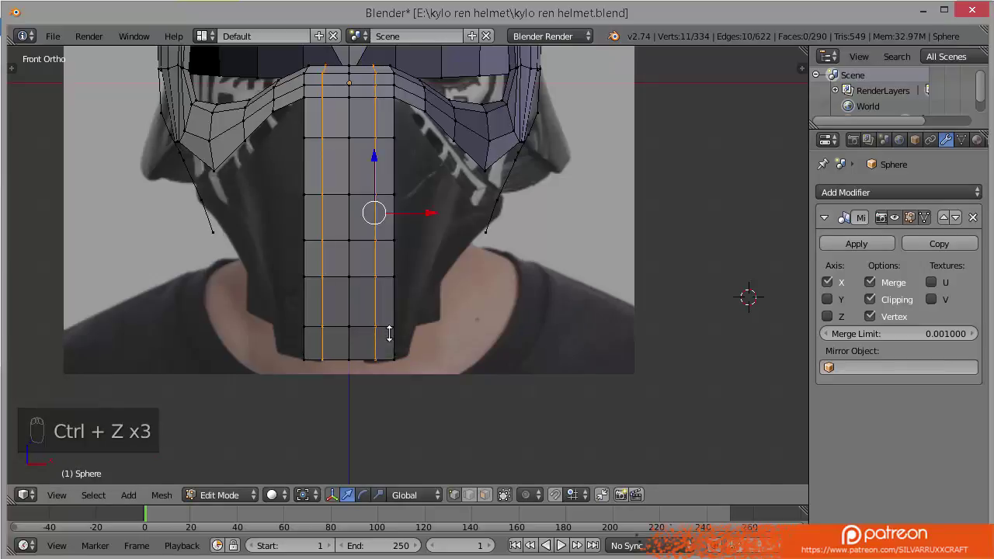
pyautogui.press('ctrl+z')
# Add vertical loop cuts, delete the bottom centre face and fit the notch edges to the photo.
pyautogui.press('ctrl+r')
pyautogui.press('a')
pyautogui.press('b')
pyautogui.moveTo(347, 301); pyautogui.dragTo(350, 289)
pyautogui.press('ctrl+z')
pyautogui.press('z')
pyautogui.press('b')
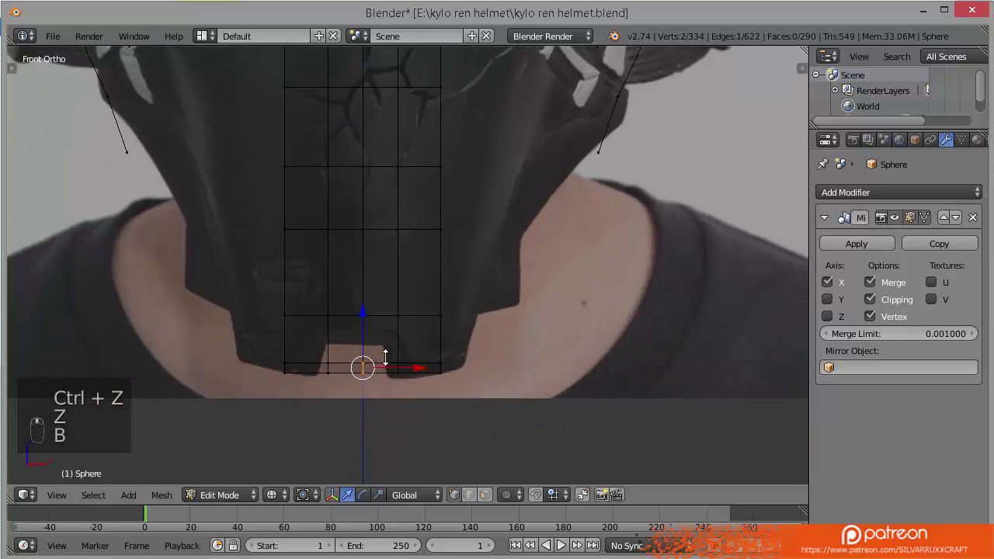
pyautogui.press('x')
pyautogui.press('ctrl+r')
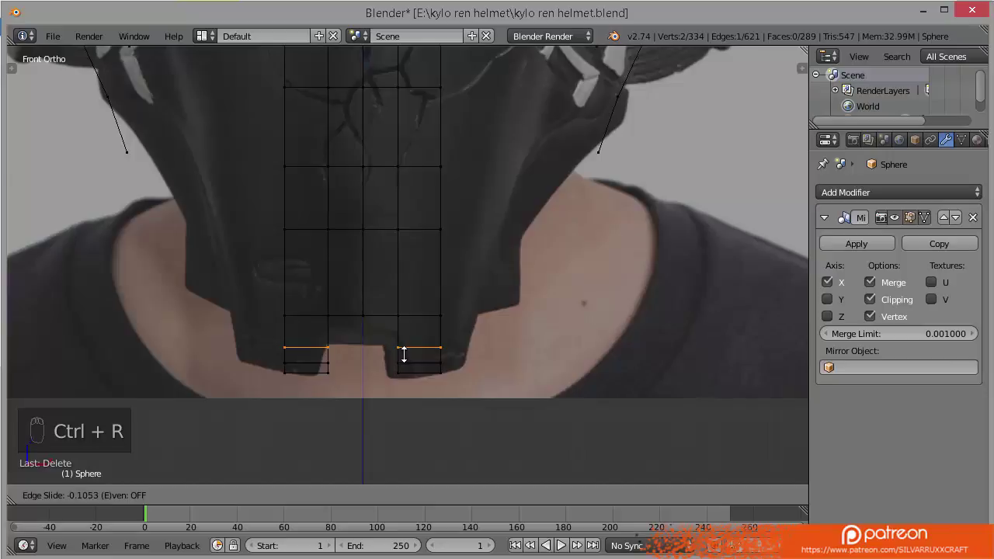
pyautogui.moveTo(403, 351); pyautogui.dragTo(364, 315)
# Undo a series of selection and edit attempts on the strip's bottom row.
pyautogui.press('a')
pyautogui.press('b')
pyautogui.press('a')
pyautogui.press('b')
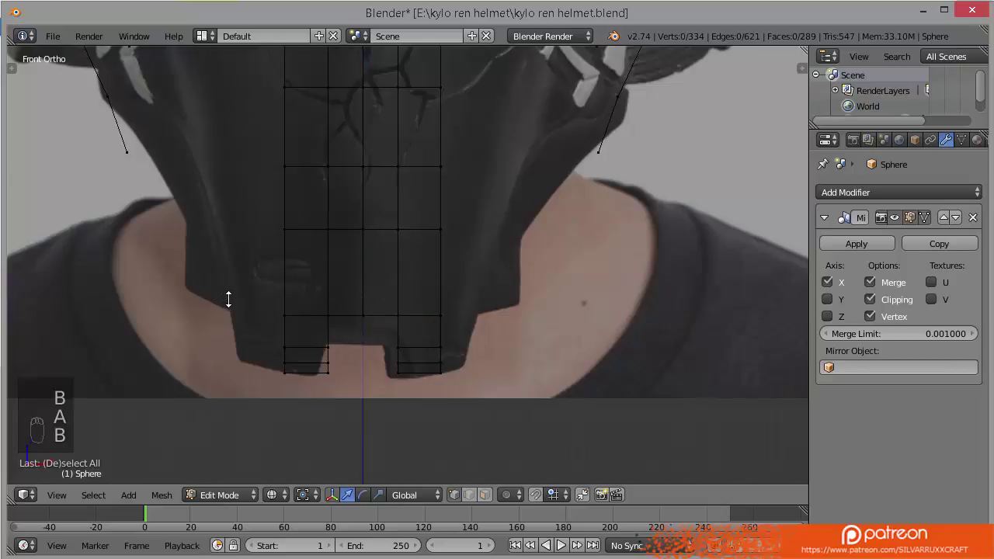
pyautogui.press('ctrl+z')
pyautogui.press('ctrl+z')
pyautogui.press('ctrl+z')
pyautogui.press('ctrl+z')
pyautogui.press('ctrl+z')
pyautogui.press('ctrl+z')
pyautogui.press('ctrl+z')
pyautogui.press('ctrl+z')
# Redo the loop cut and notch deletion between the two tabs, save and inspect from below.
pyautogui.press('a')
pyautogui.press('ctrl+r')
pyautogui.press('a')
pyautogui.press('b')
pyautogui.press('x')
pyautogui.press('ctrl+s')
pyautogui.press('z')
pyautogui.moveTo(506, 306); pyautogui.dragTo(430, 264)
pyautogui.press('KP_3')
# Extrude the jaw outline's end vertex along the bottom of the mask, matching side and front references.
pyautogui.press('b')
pyautogui.press('g')
pyautogui.press('x')
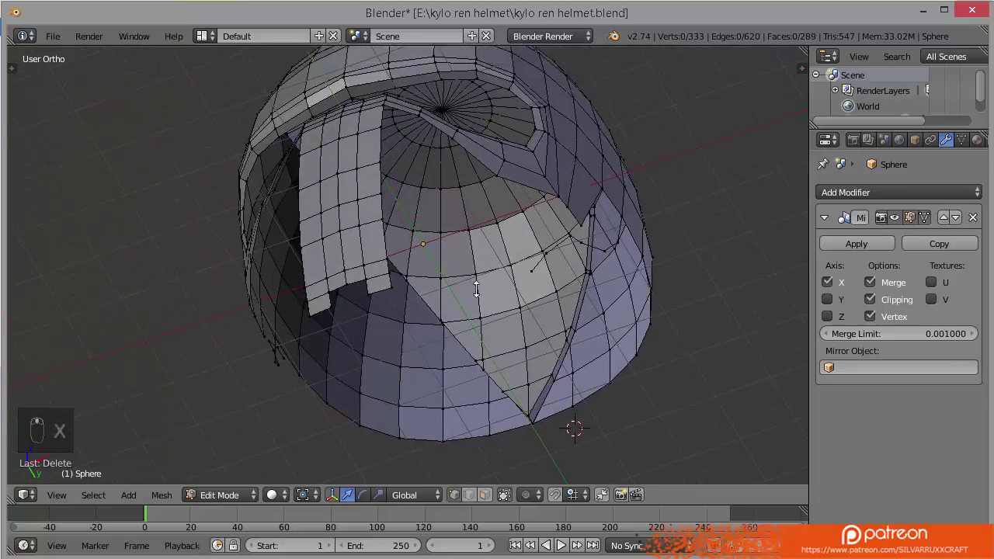
pyautogui.press('KP_1')
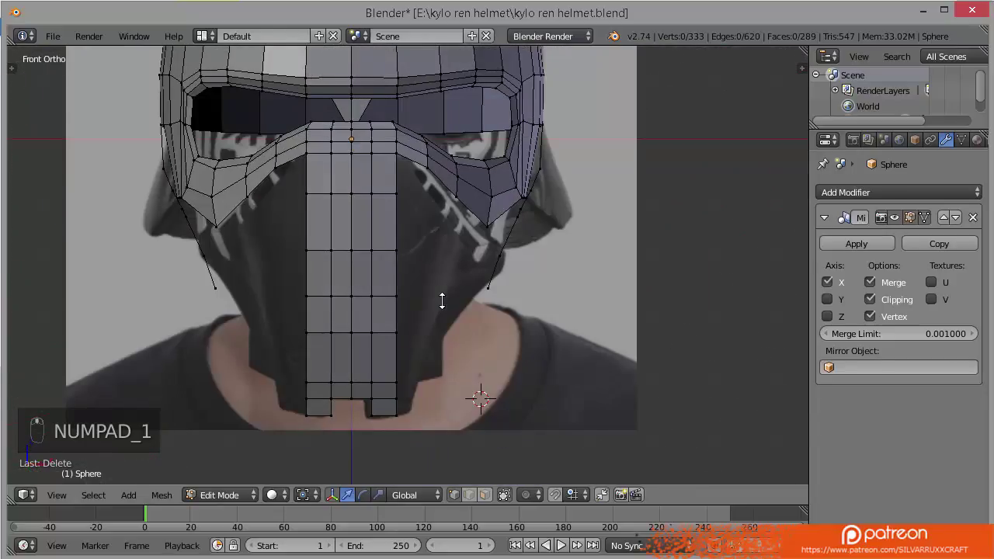
pyautogui.press('e')
pyautogui.press('e')
pyautogui.press('b')
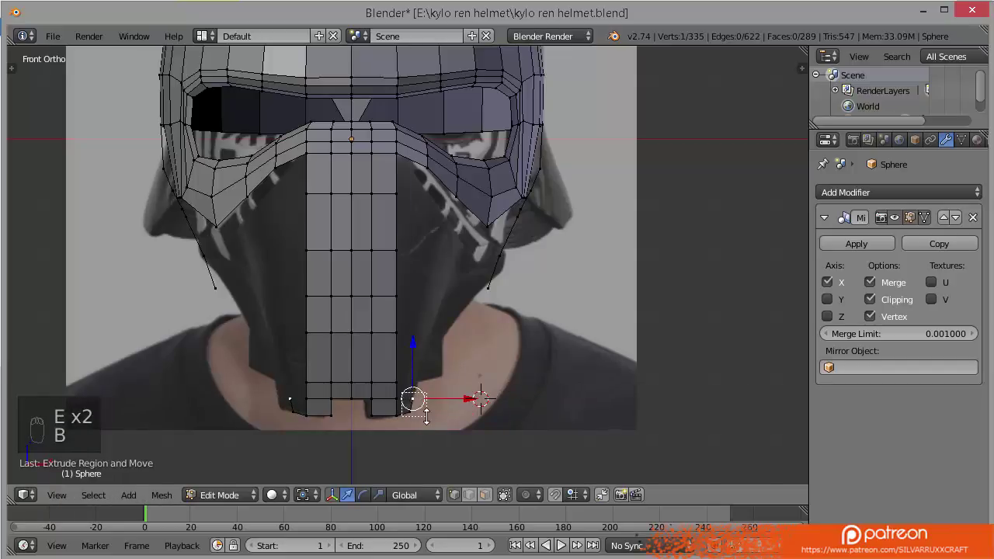
pyautogui.press('KP_3')
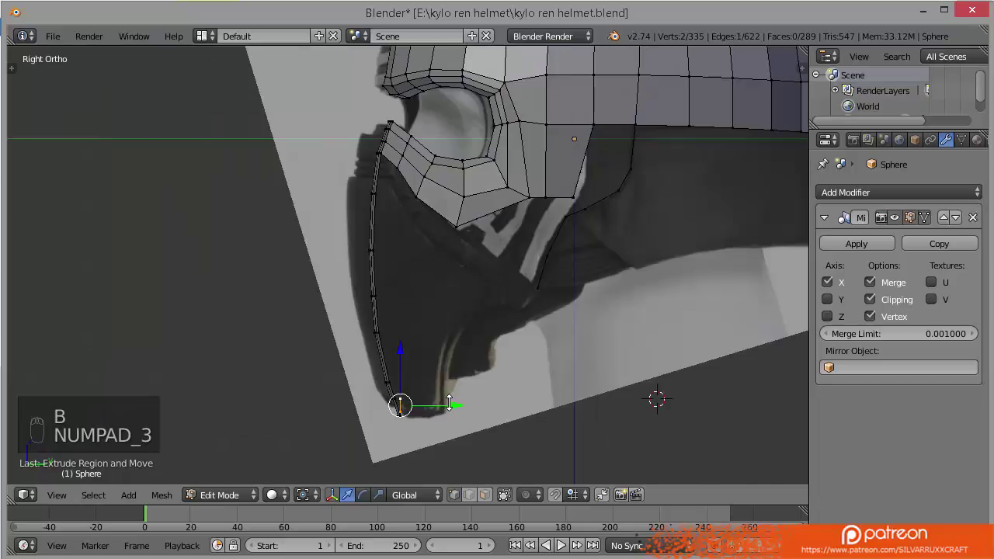
pyautogui.moveTo(452, 400); pyautogui.dragTo(493, 405)
pyautogui.rightClick(443, 395)
pyautogui.press('e')
pyautogui.click(444, 381)
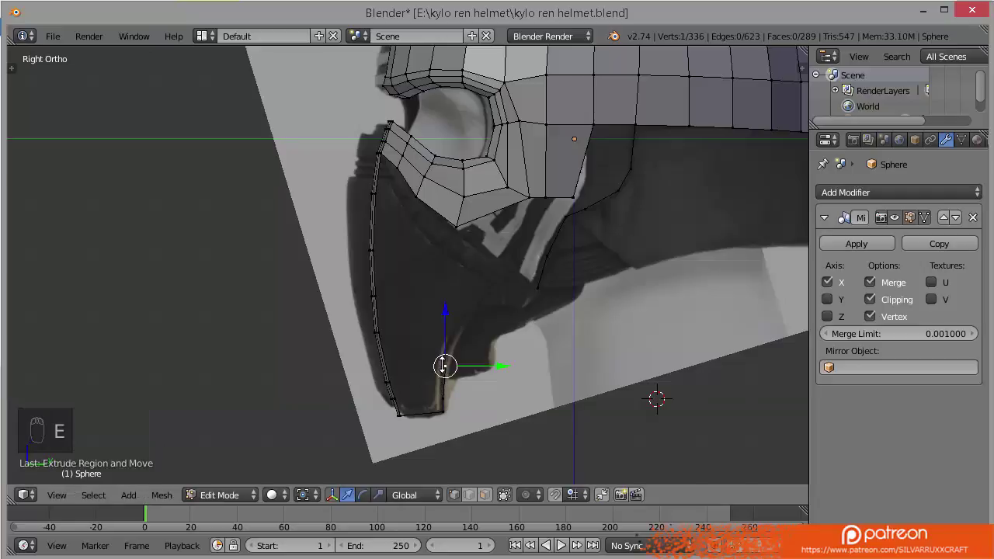
# Continue extruding jawline vertices one by one, nudging each into place in Right and Front Ortho.
pyautogui.press('KP_1')
pyautogui.moveTo(474, 364); pyautogui.dragTo(483, 362)
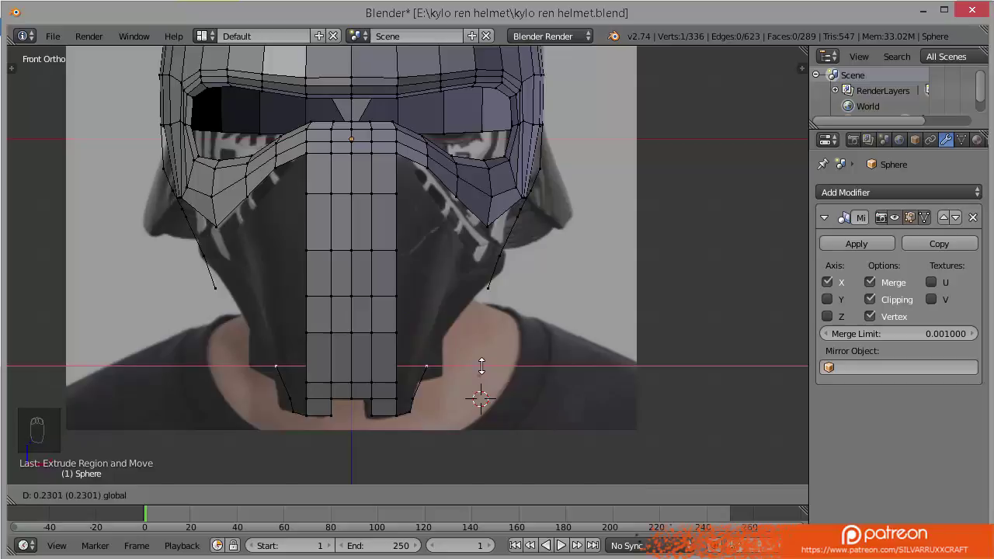
pyautogui.press('KP_3')
pyautogui.press('e')
pyautogui.press('KP_1')
pyautogui.moveTo(487, 330); pyautogui.dragTo(494, 326)
pyautogui.press('KP_3')
pyautogui.press('e')
pyautogui.press('KP_1')
pyautogui.click(507, 305)
# Bend the last jawline vertices inward toward the neck under the cheek and save the file.
pyautogui.press('KP_3')
pyautogui.press('e')
pyautogui.press('b')
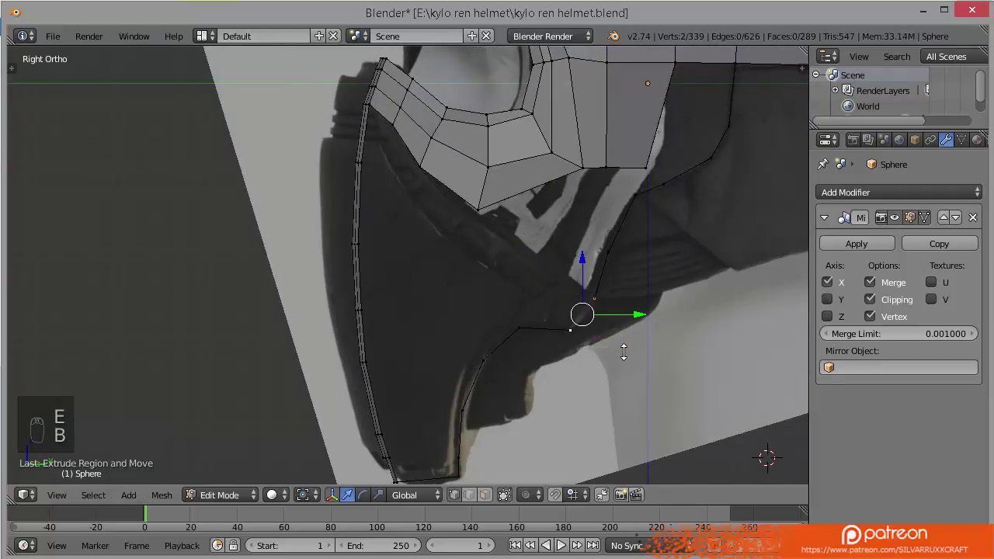
pyautogui.press('f')
pyautogui.press('a')
pyautogui.press('b')
pyautogui.press('KP_1')
pyautogui.moveTo(558, 325); pyautogui.dragTo(571, 321)
pyautogui.press('z')
pyautogui.press('z')
pyautogui.press('ctrl+s')
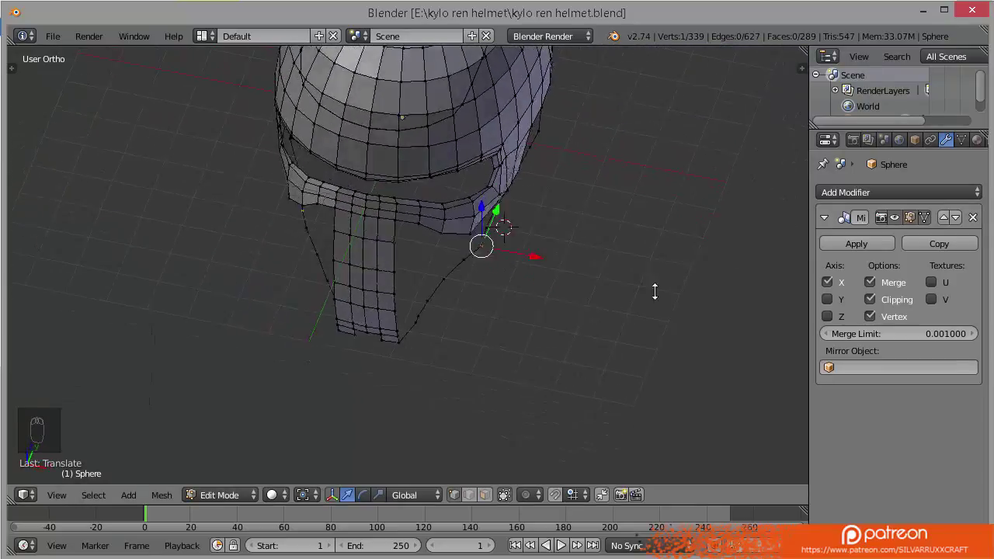
# Select the side edge of the mouth strip with box selections, undoing stray moves, and save.
pyautogui.press('ctrl+s')
pyautogui.click(564, 265)
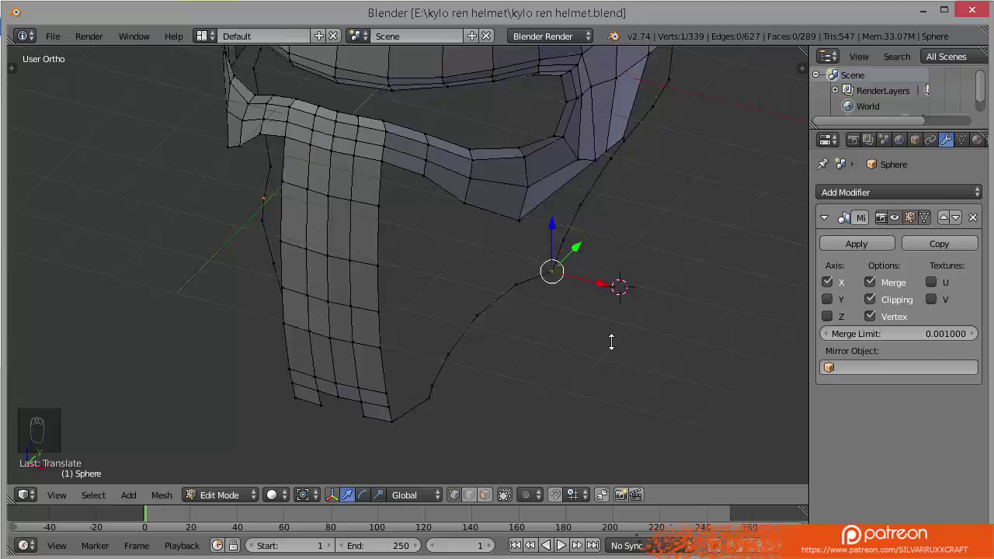
pyautogui.moveTo(381, 193); pyautogui.dragTo(391, 267)
pyautogui.press('x')
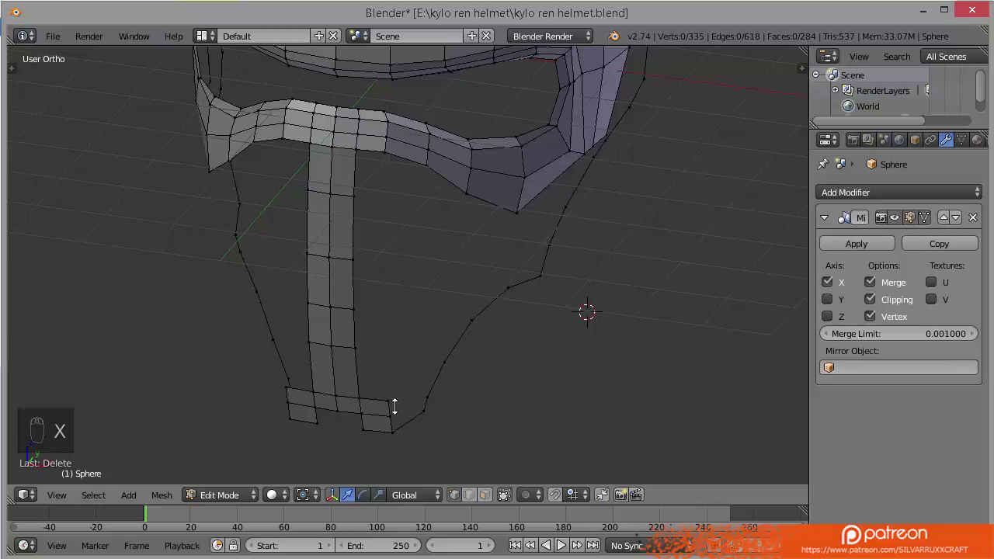
pyautogui.press('b')
pyautogui.moveTo(411, 380); pyautogui.dragTo(383, 383)
pyautogui.press('ctrl+z')
pyautogui.press('b')
pyautogui.press('b')
pyautogui.moveTo(411, 392); pyautogui.dragTo(447, 295)
pyautogui.press('ctrl+s')
pyautogui.moveTo(407, 288); pyautogui.dragTo(357, 290)
pyautogui.press('ctrl+z')
# Extrude a short horizontal band of faces sideways from the mouth strip across the cheek in Top Ortho.
pyautogui.press('KP_7')
pyautogui.press('z')
pyautogui.press('e')
pyautogui.press('e')
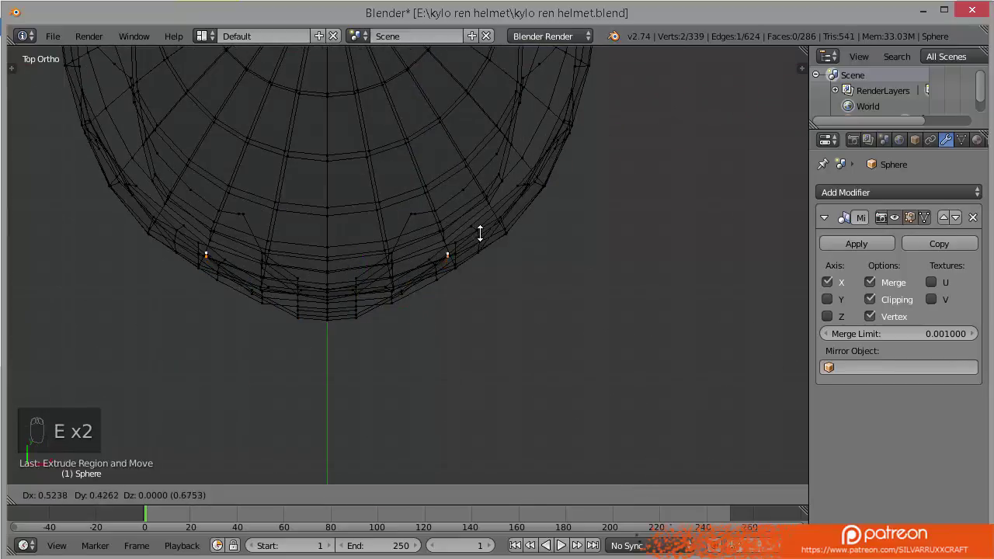
pyautogui.press('e')
pyautogui.press('e')
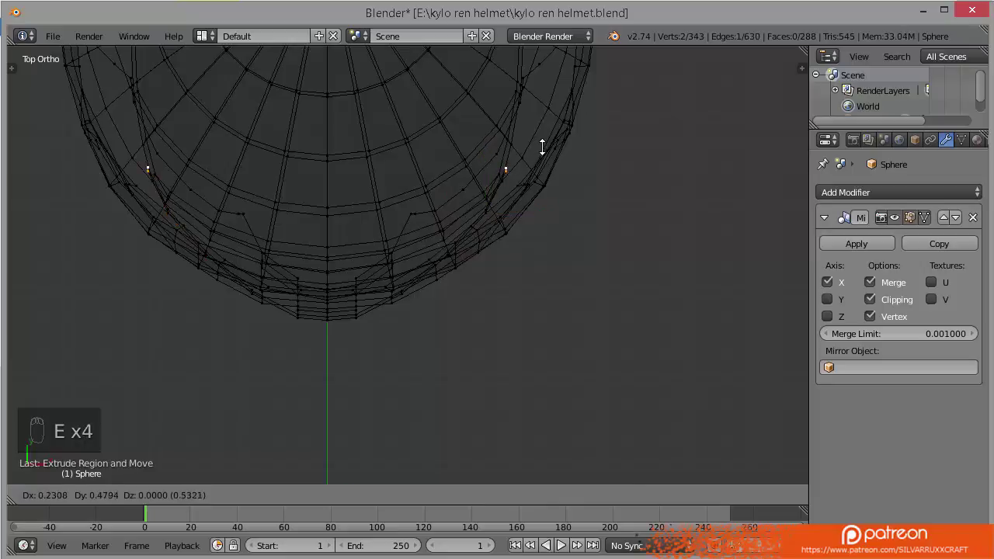
pyautogui.press('KP_3')
pyautogui.middleClick(394, 154)
# Inspect the trial cheek band in wireframe from Top, Right and Bottom Ortho views.
pyautogui.press('z')
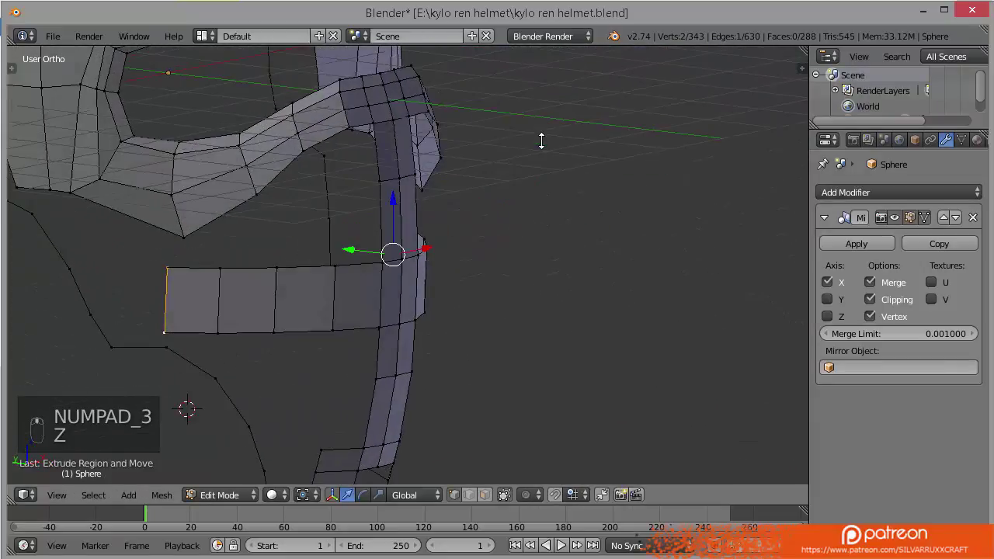
pyautogui.click(339, 104)
pyautogui.click(329, 83)
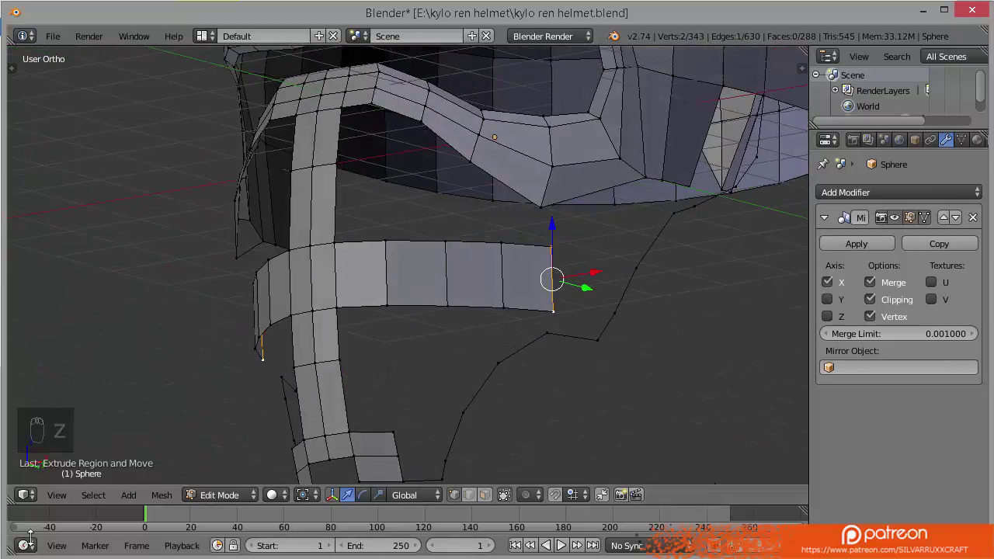
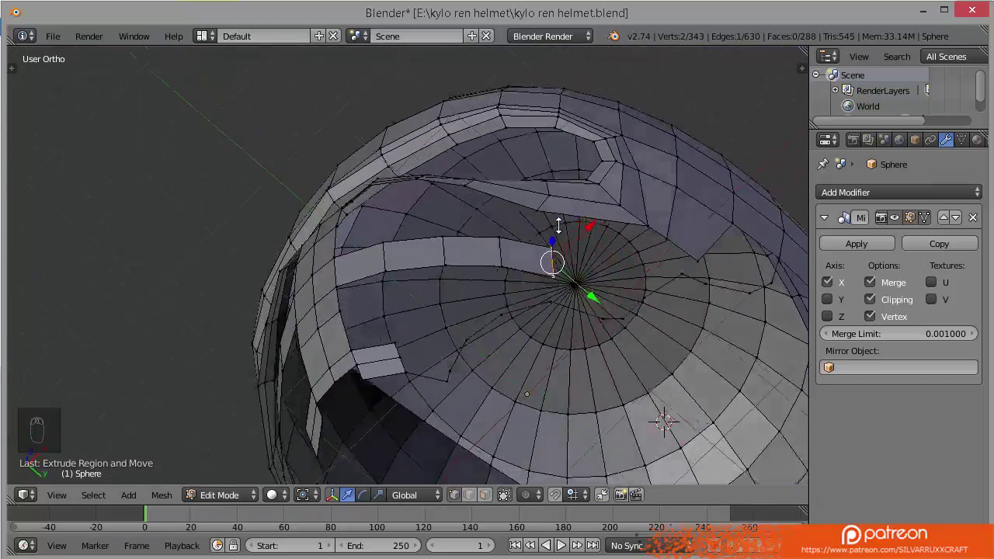
pyautogui.press('KP_7')
pyautogui.press('z')
pyautogui.press('z')
pyautogui.press('z')
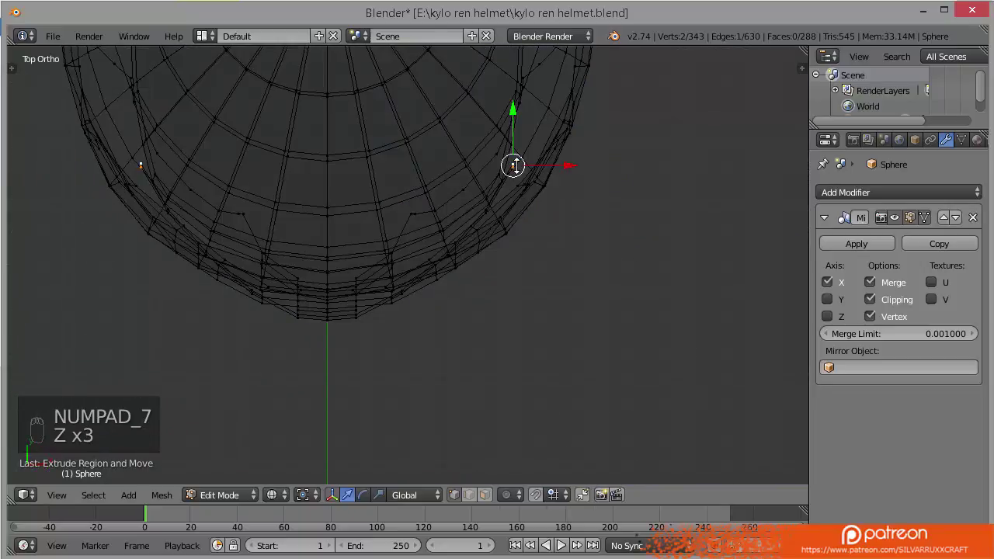
pyautogui.press('KP_3')
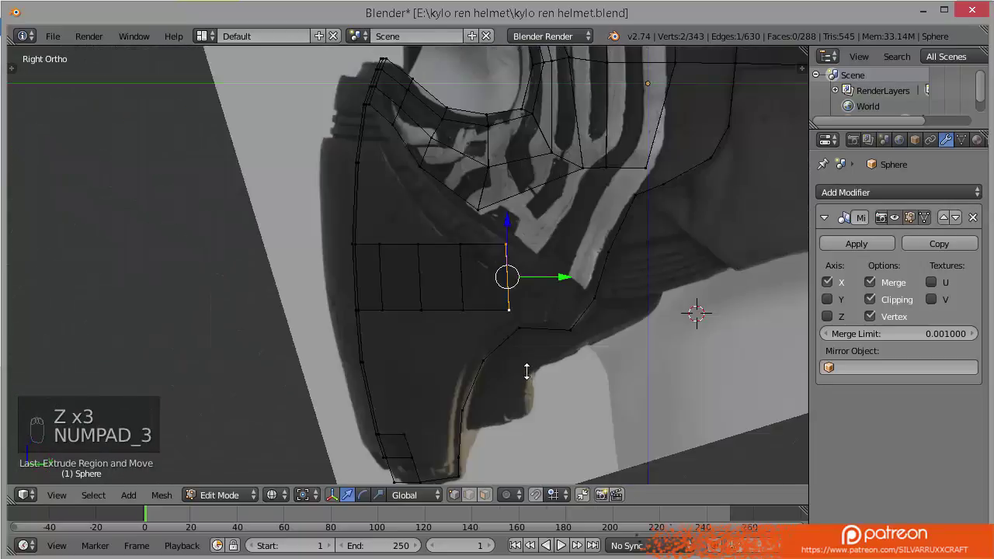
pyautogui.press('z')
pyautogui.press('g')
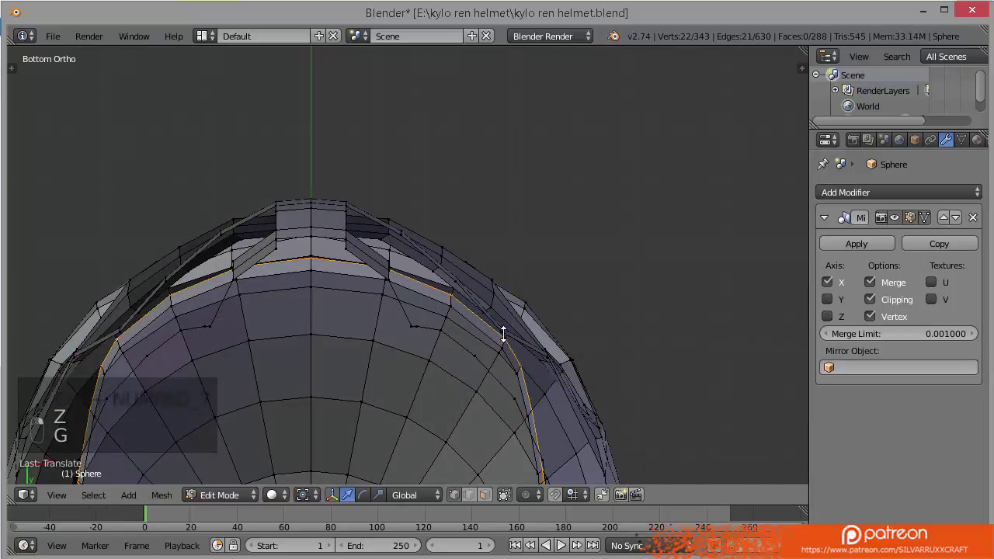
# Box-select and nudge the band's vertices, undoing a misplaced grab, then save the file.
pyautogui.moveTo(504, 326); pyautogui.dragTo(516, 313)
pyautogui.press('a')
pyautogui.press('b')
pyautogui.press('g')
pyautogui.press('a')
pyautogui.press('g')
pyautogui.moveTo(466, 278); pyautogui.dragTo(467, 286)
pyautogui.press('b')
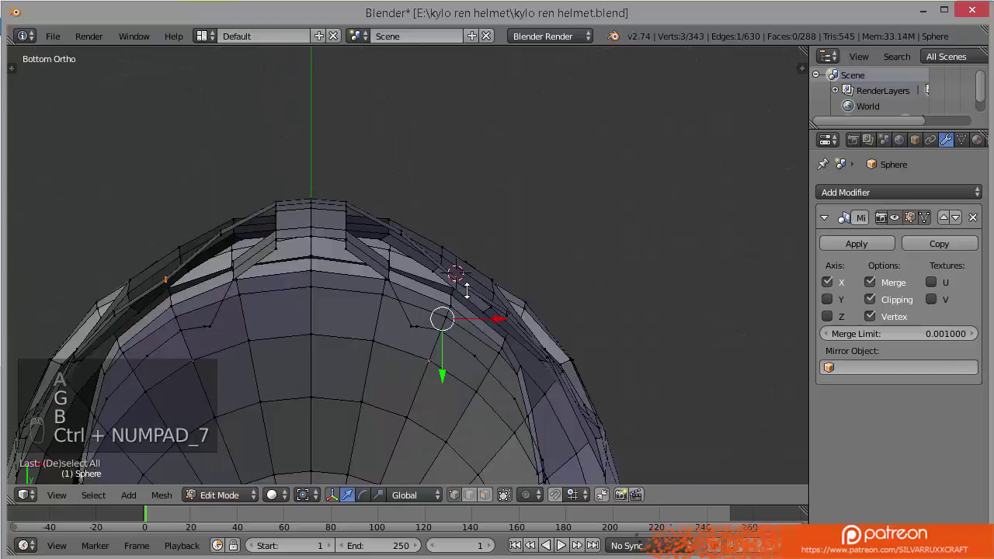
pyautogui.press('g')
pyautogui.press('ctrl+z')
pyautogui.press('b')
pyautogui.press('g')
pyautogui.press('ctrl+s')
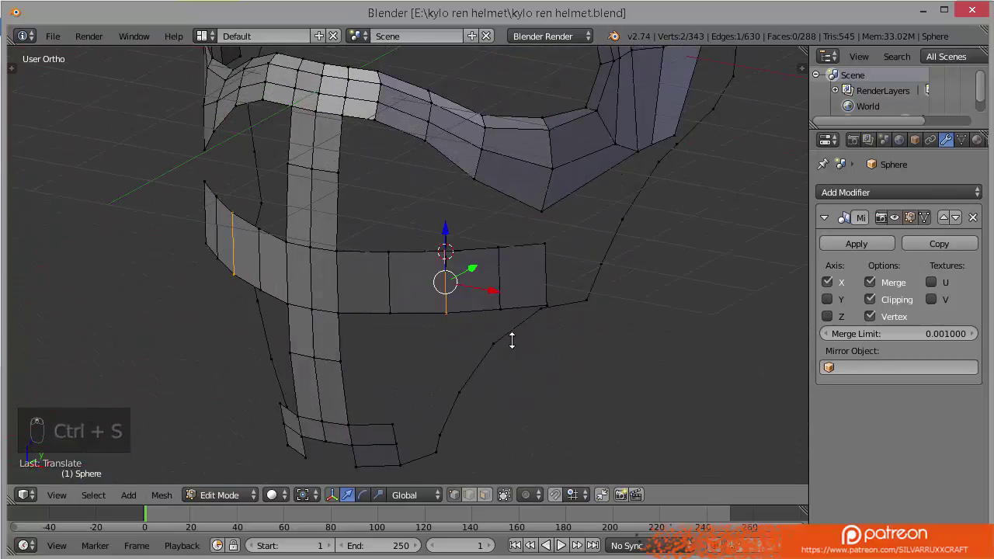
# Select the horizontal band's faces and delete them, leaving only mouth strip, brim and jaw outline.
pyautogui.moveTo(553, 288); pyautogui.dragTo(544, 207)
pyautogui.press('x')
pyautogui.press('ctrl+z')
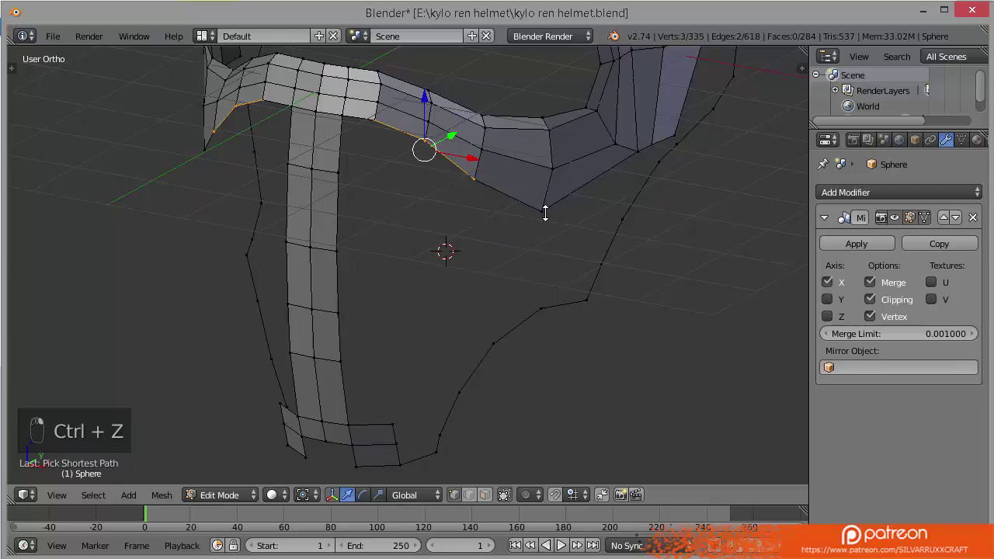
# Extrude cheek panels down from the brim's lower edge loop and grab them into place in Right Ortho.
pyautogui.press('ctrl+z')
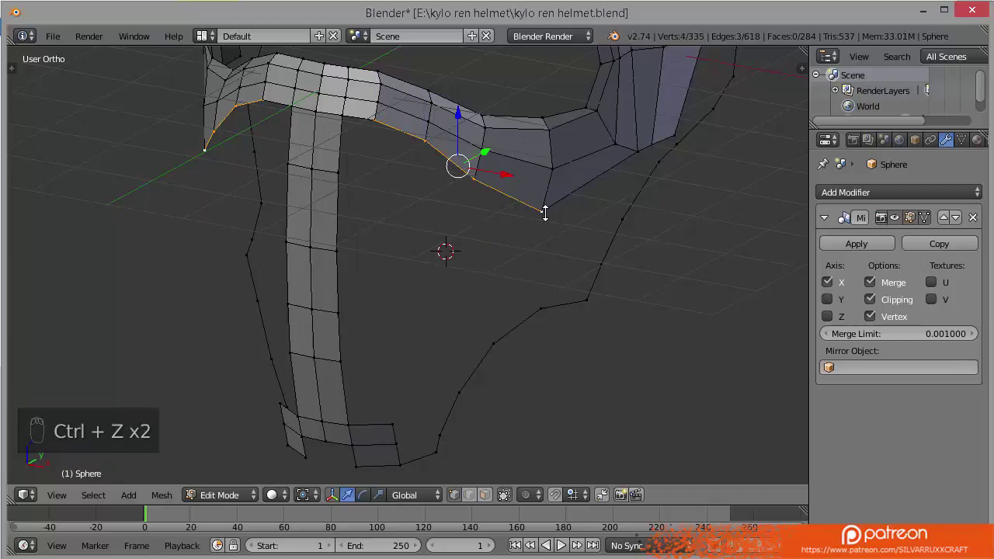
pyautogui.press('KP_3')
pyautogui.press('e')
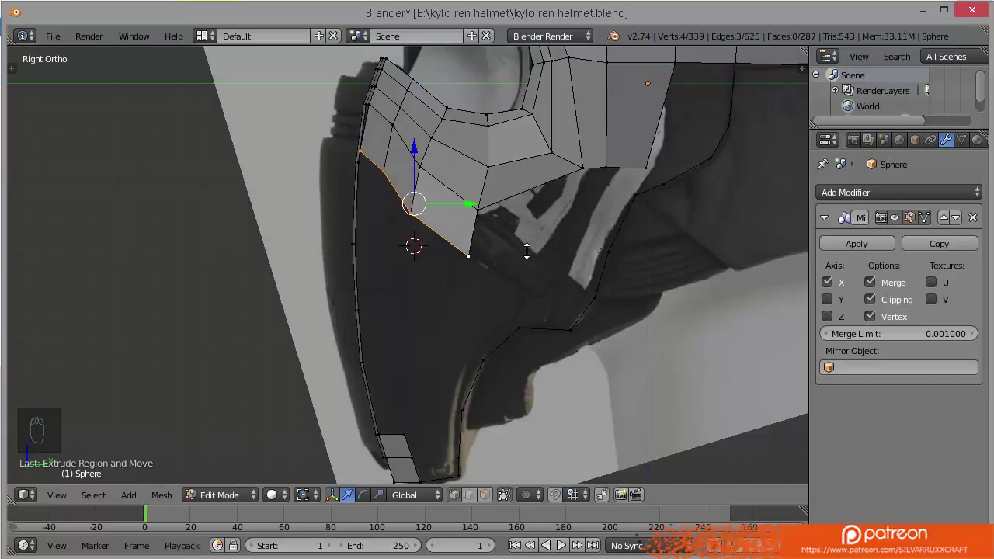
pyautogui.press('e')
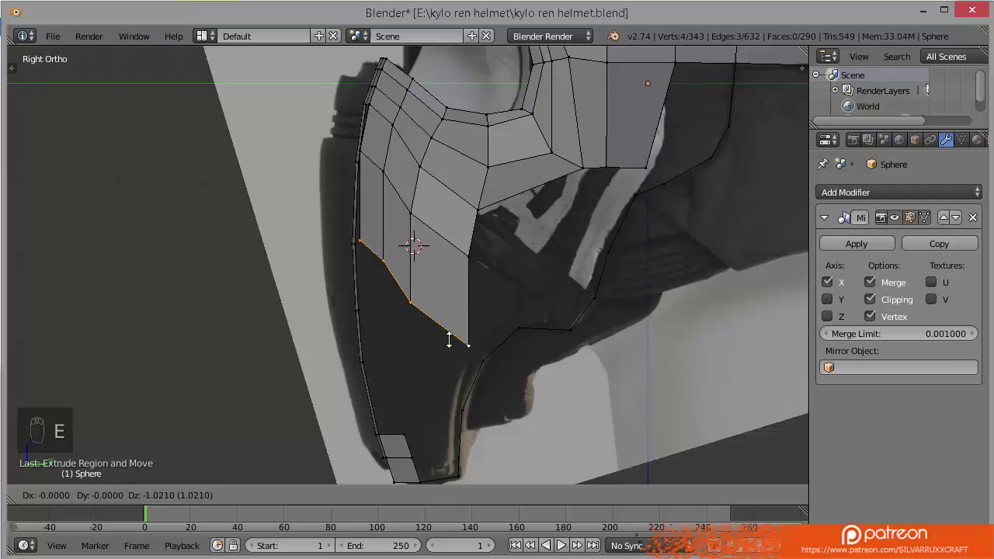
pyautogui.moveTo(408, 301); pyautogui.dragTo(483, 185)
pyautogui.press('g')
pyautogui.press('g')
pyautogui.press('g')
pyautogui.press('g')
pyautogui.press('g')
pyautogui.press('g')
pyautogui.press('ctrl+z')
# Fit the cheek panel vertices beneath the eye opening to the front reference.
pyautogui.press('KP_1')
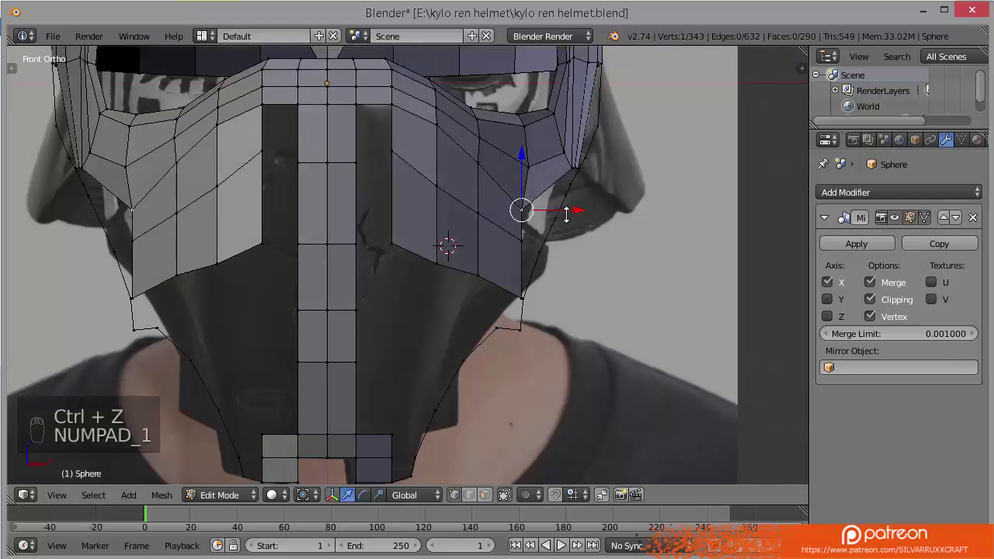
pyautogui.click(578, 205)
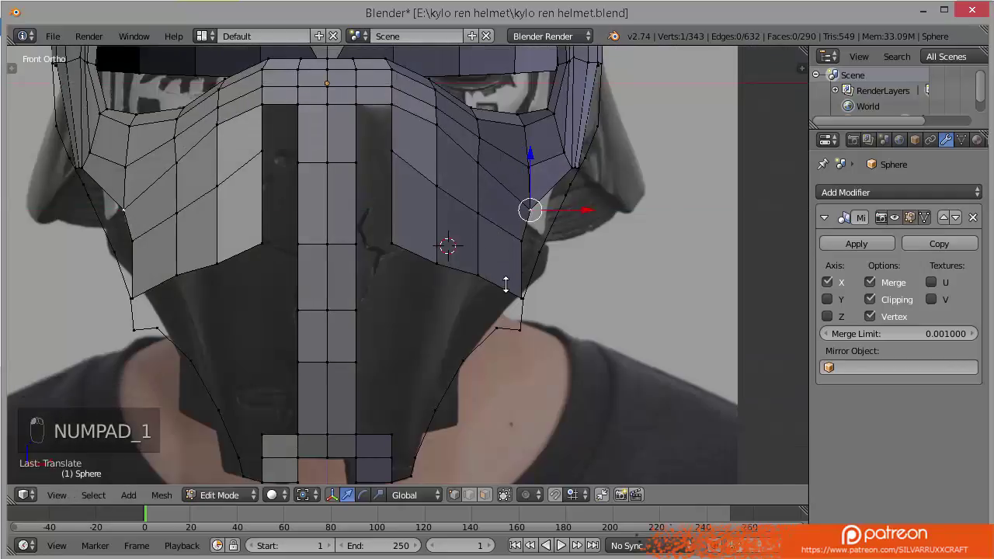
pyautogui.moveTo(521, 286); pyautogui.dragTo(555, 291)
pyautogui.moveTo(555, 292); pyautogui.dragTo(540, 285)
pyautogui.moveTo(540, 285); pyautogui.dragTo(481, 264)
pyautogui.rightClick(480, 264)
pyautogui.moveTo(528, 269); pyautogui.dragTo(506, 144)
# Check the cheek panels against side and front references, orbit around the helmet and save.
pyautogui.press('KP_3')
pyautogui.press('KP_1')
pyautogui.moveTo(530, 210); pyautogui.dragTo(437, 186)
pyautogui.middleClick(496, 200)
pyautogui.press('ctrl+s')
pyautogui.click(485, 176)
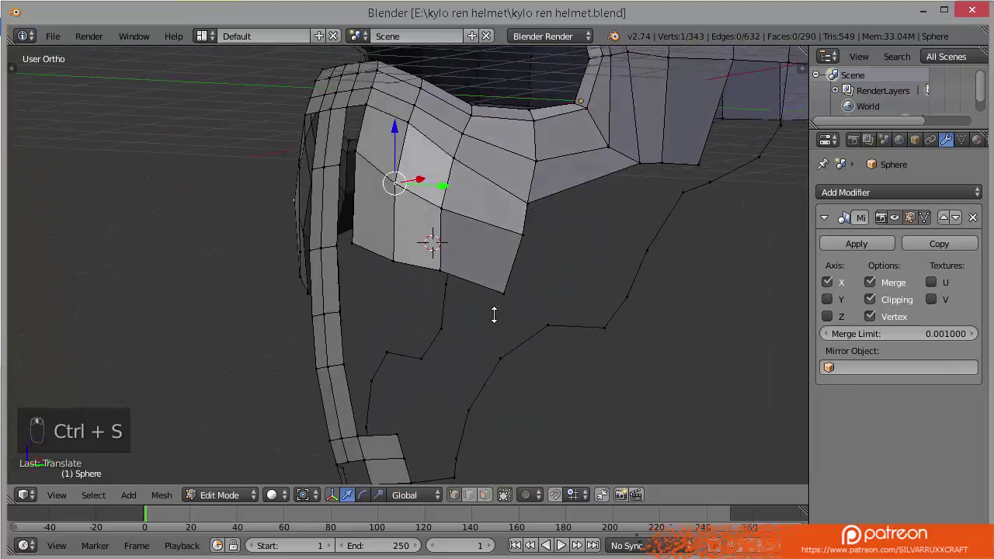
# Try filling faces on the panel, undo them, save, and review the helmet in Object Mode.
pyautogui.moveTo(390, 119); pyautogui.dragTo(445, 144)
pyautogui.press('ctrl+z')
pyautogui.press('f')
pyautogui.press('f')
pyautogui.press('f')
pyautogui.press('ctrl+z')
pyautogui.press('ctrl+s')
pyautogui.press('z')
pyautogui.press('z')
pyautogui.press('Tab')
pyautogui.middleClick(553, 243)
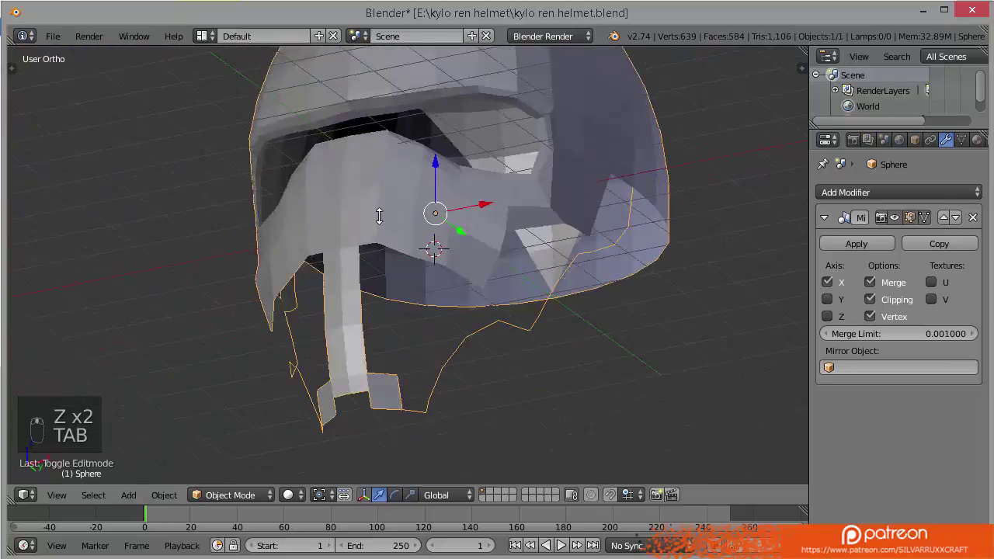
pyautogui.press('Tab')
# Adjust edges along the dome's inner brim in Front Ortho, select the cheek panel's lower edge and save.
pyautogui.press('KP_1')
pyautogui.moveTo(371, 194); pyautogui.dragTo(380, 152)
pyautogui.moveTo(378, 149); pyautogui.dragTo(379, 153)
pyautogui.press('ctrl+s')
pyautogui.middleClick(432, 192)
pyautogui.click(489, 226)
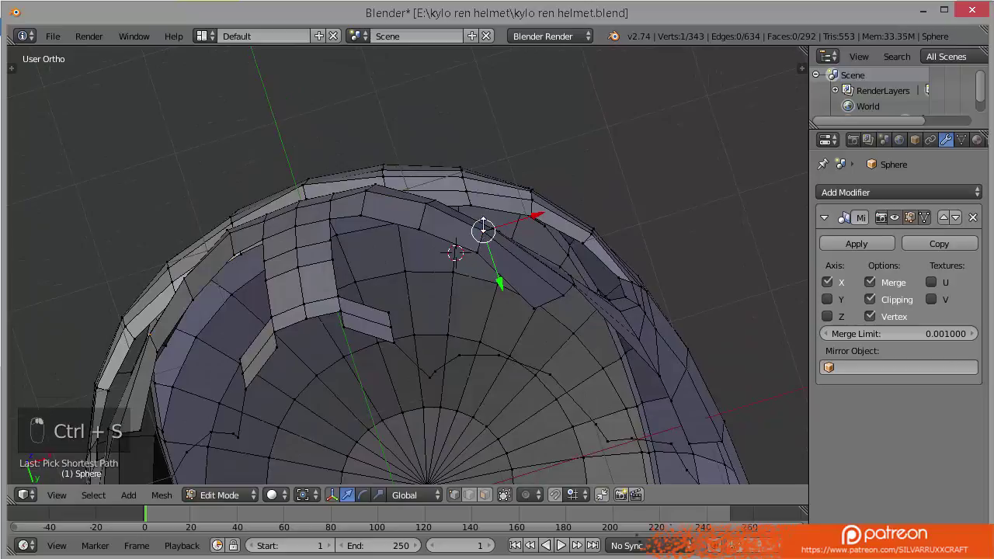
pyautogui.press('ctrl+z')
pyautogui.rightClick(499, 287)
pyautogui.moveTo(500, 287); pyautogui.dragTo(501, 287)
pyautogui.press('ctrl+s')
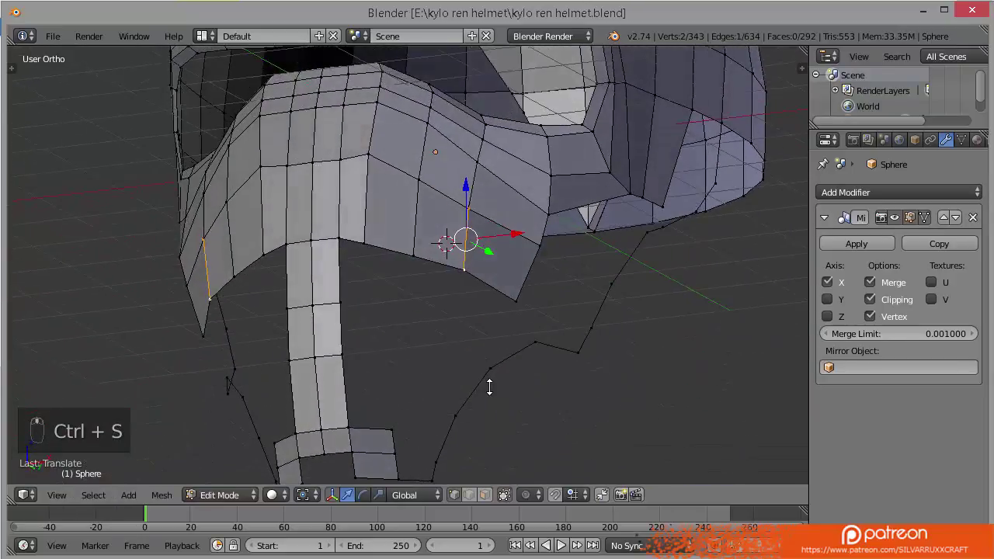